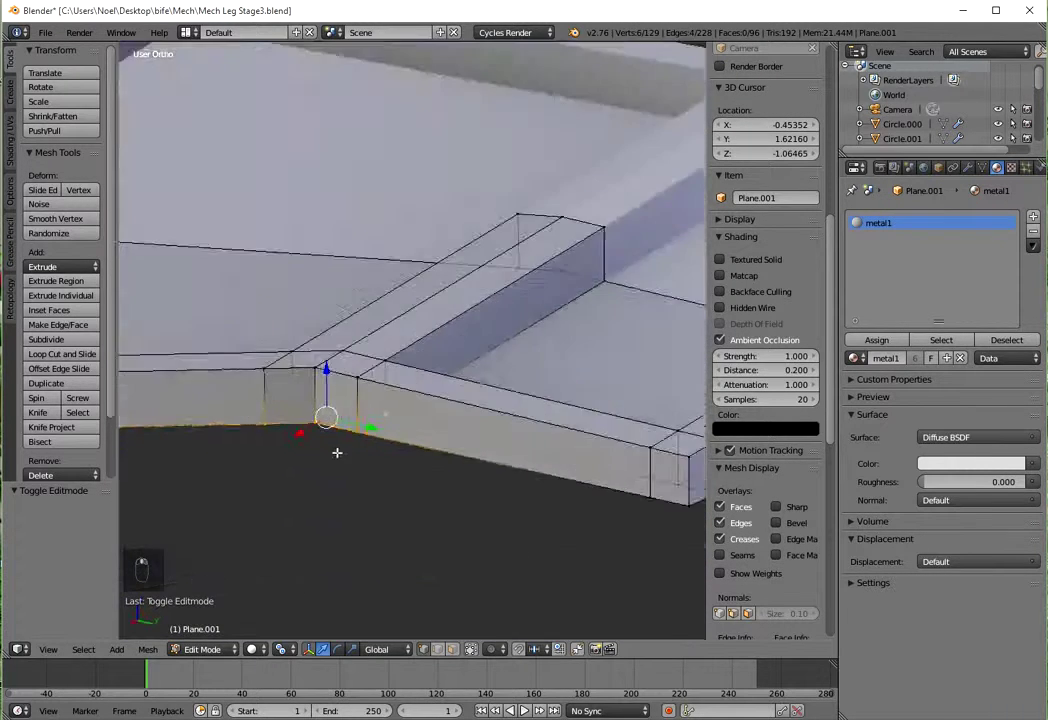
# Step: Extrude the strut's upper end in side ortho view, scale it along Z and reposition it
pyautogui.press('KP_1')
pyautogui.press('KP_3')
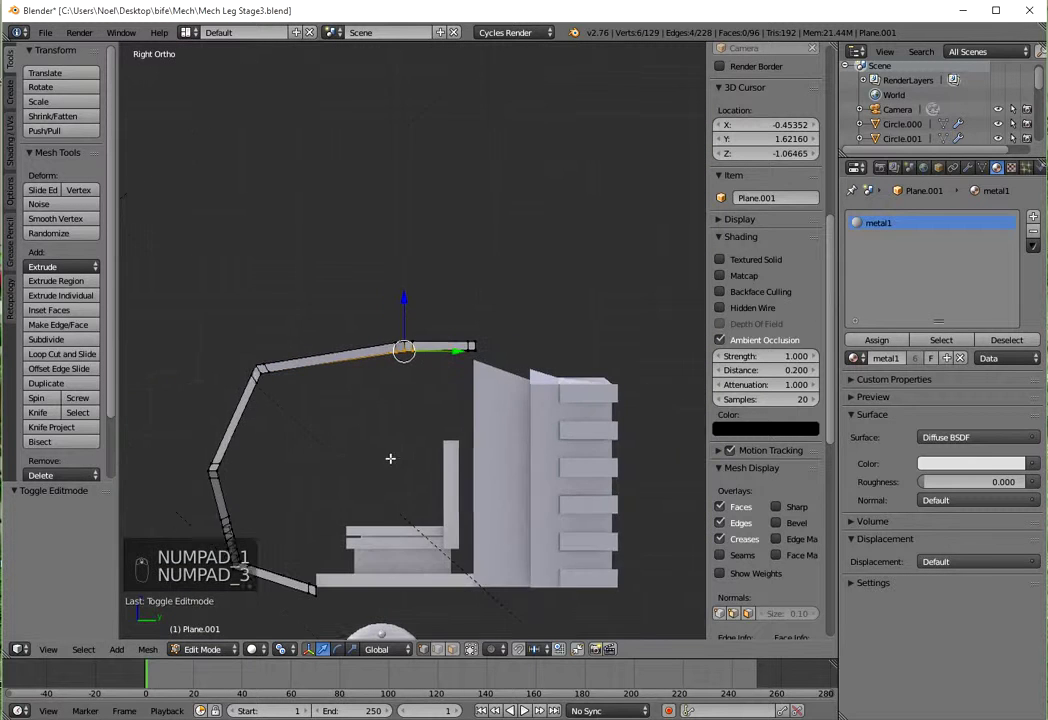
pyautogui.press('e')
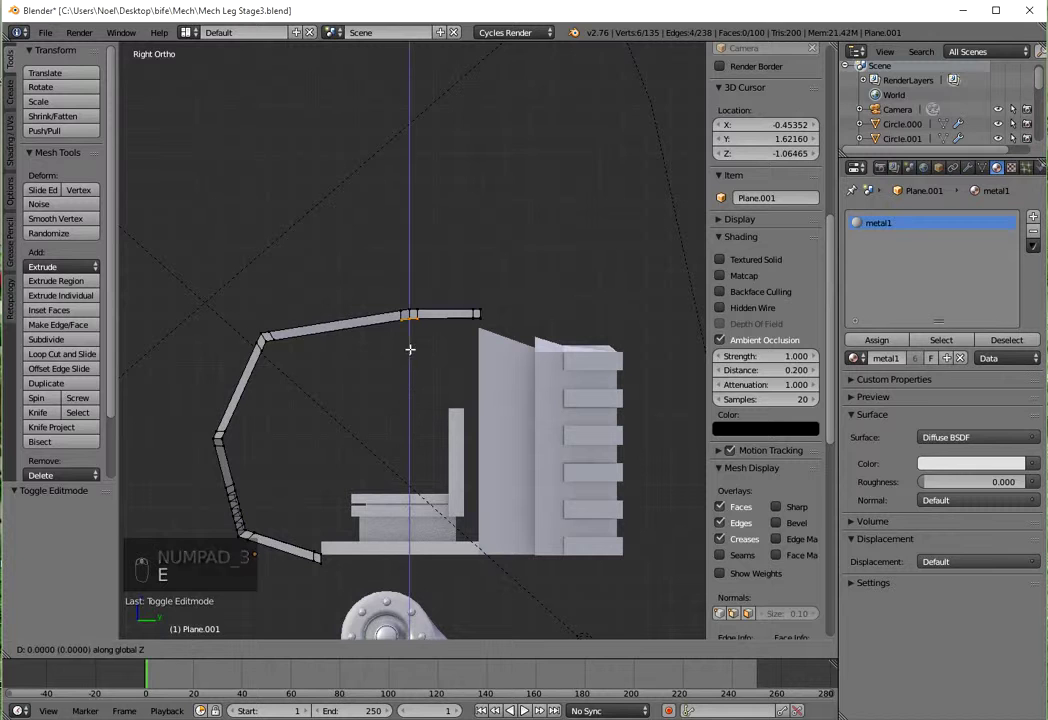
pyautogui.press('s')
pyautogui.press('KP_1')
pyautogui.press('g')
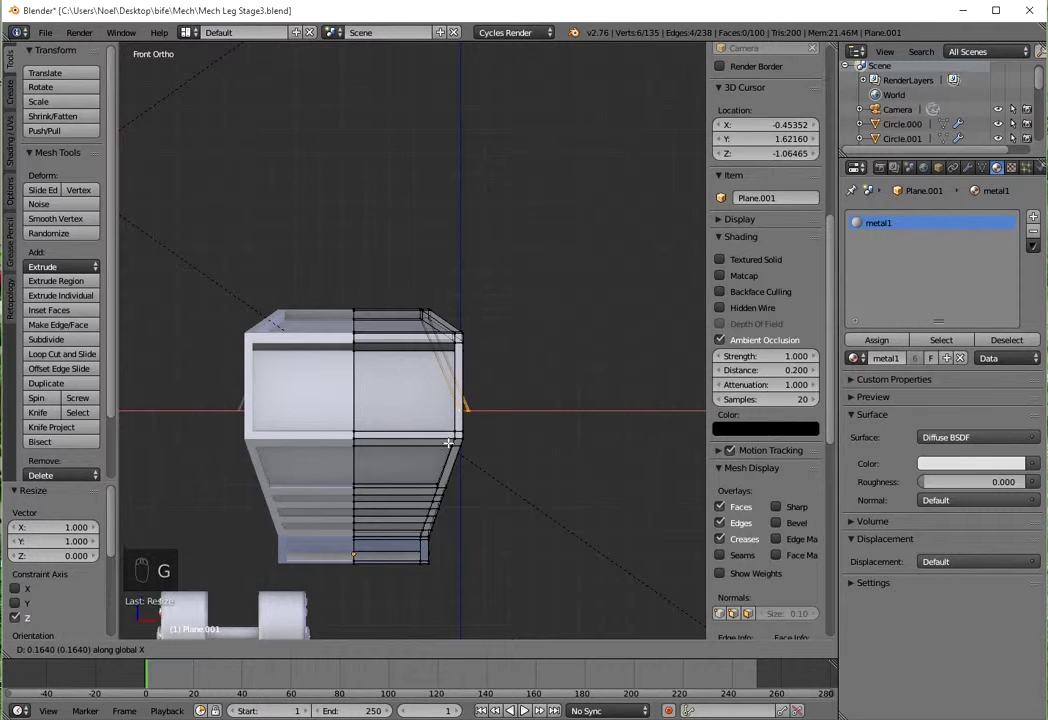
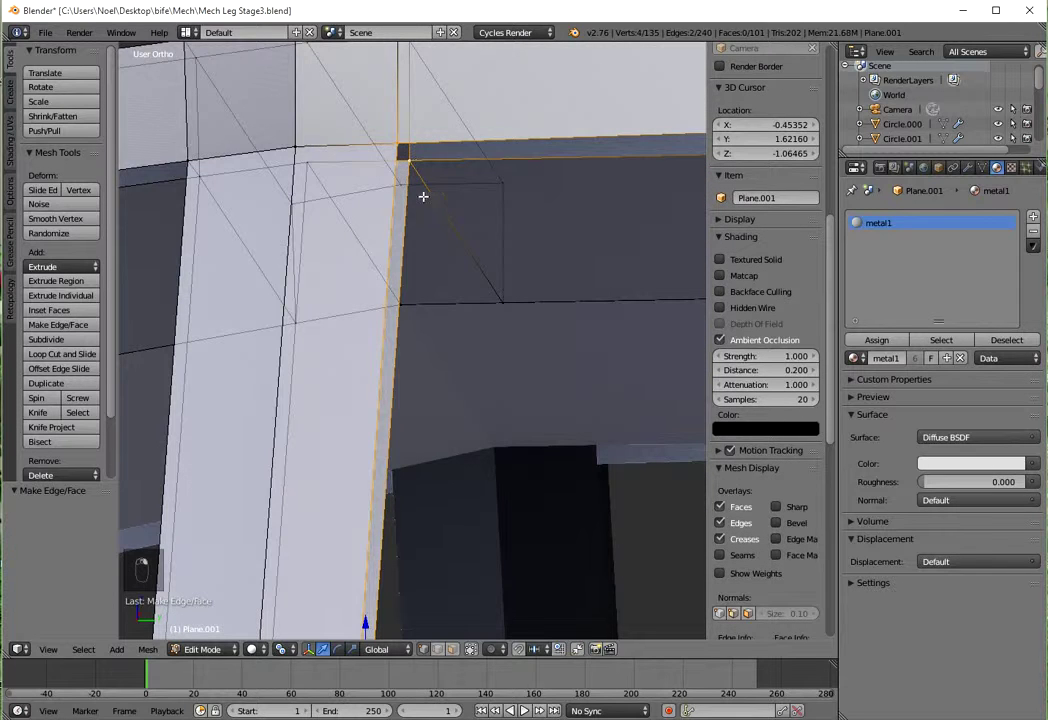
# Step: Fill the gaps at the strut joints with new faces, checking each corner from several angles
pyautogui.press('f')
pyautogui.rightClick(431, 214)
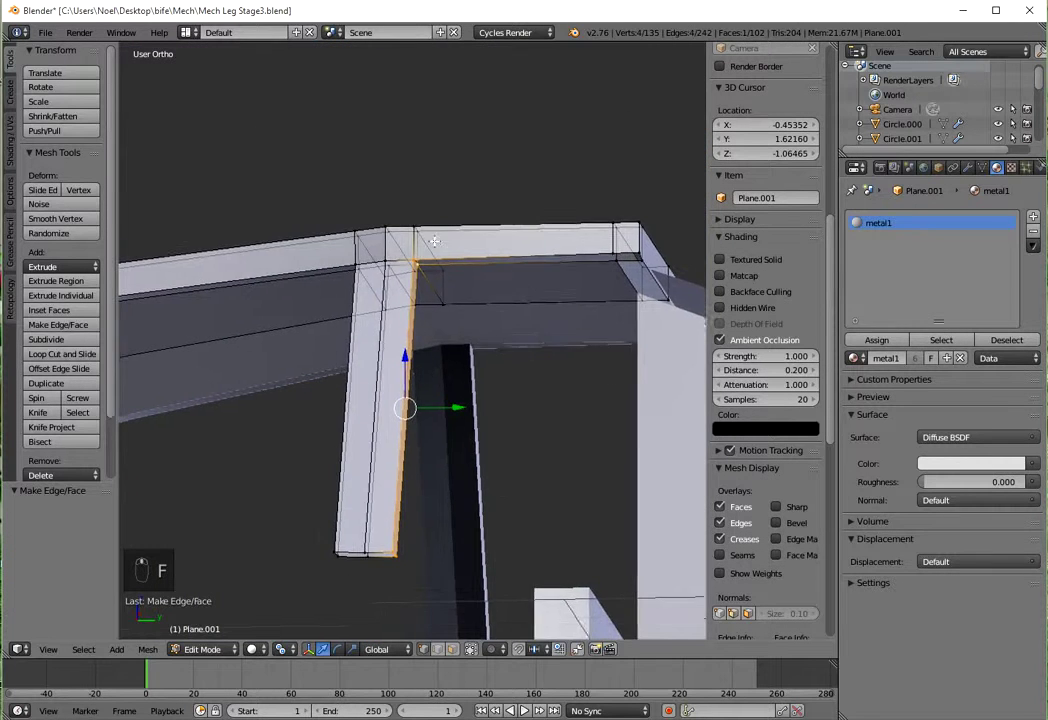
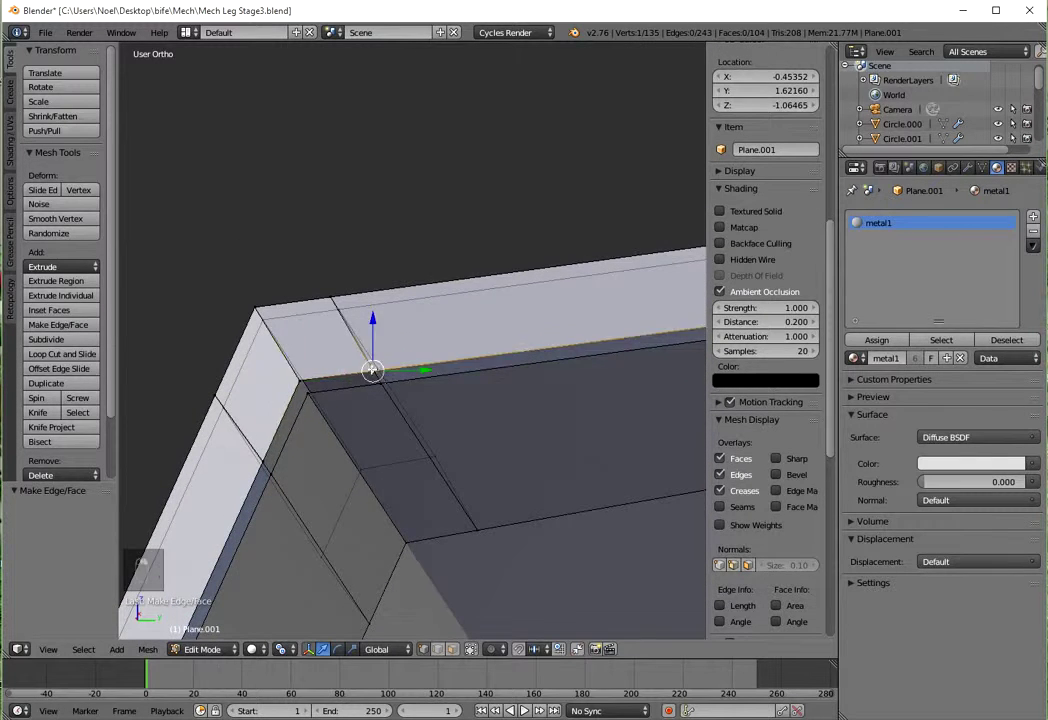
pyautogui.middleClick(419, 384)
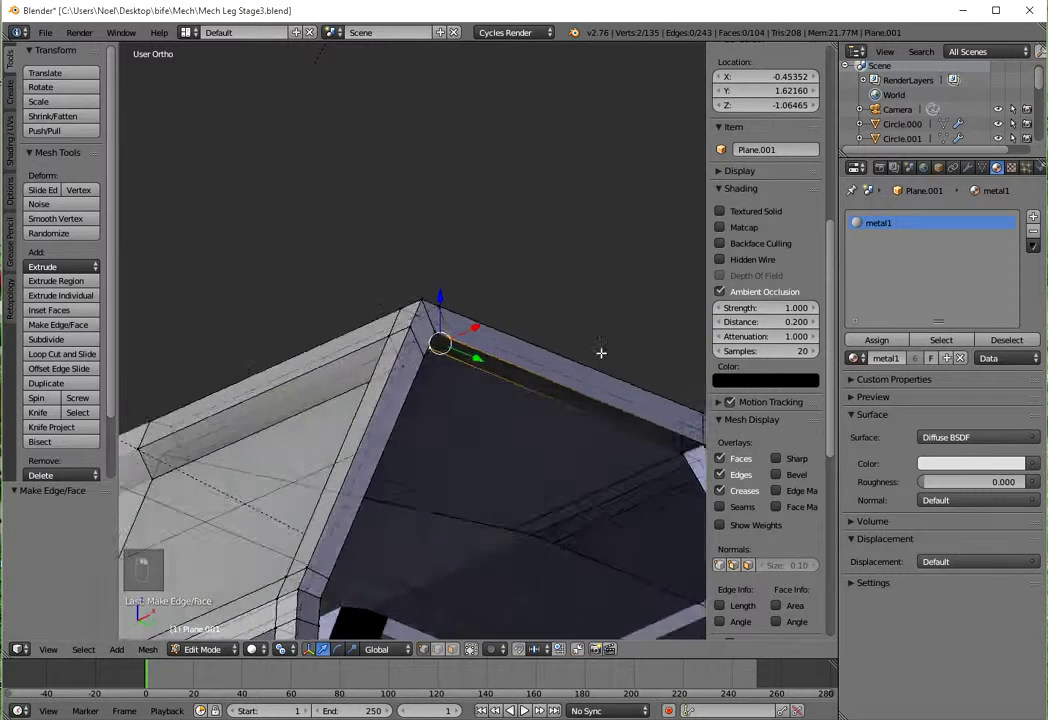
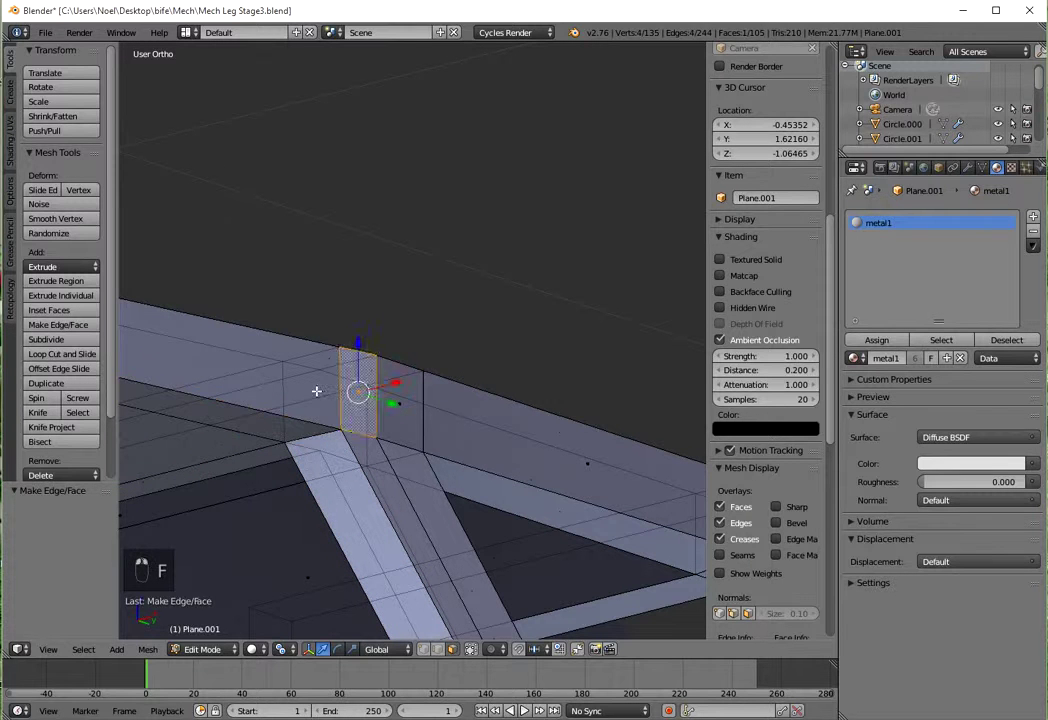
pyautogui.rightClick(423, 410)
pyautogui.moveTo(378, 422); pyautogui.dragTo(334, 431)
pyautogui.moveTo(378, 422); pyautogui.dragTo(309, 436)
pyautogui.press('KP_Decimal')
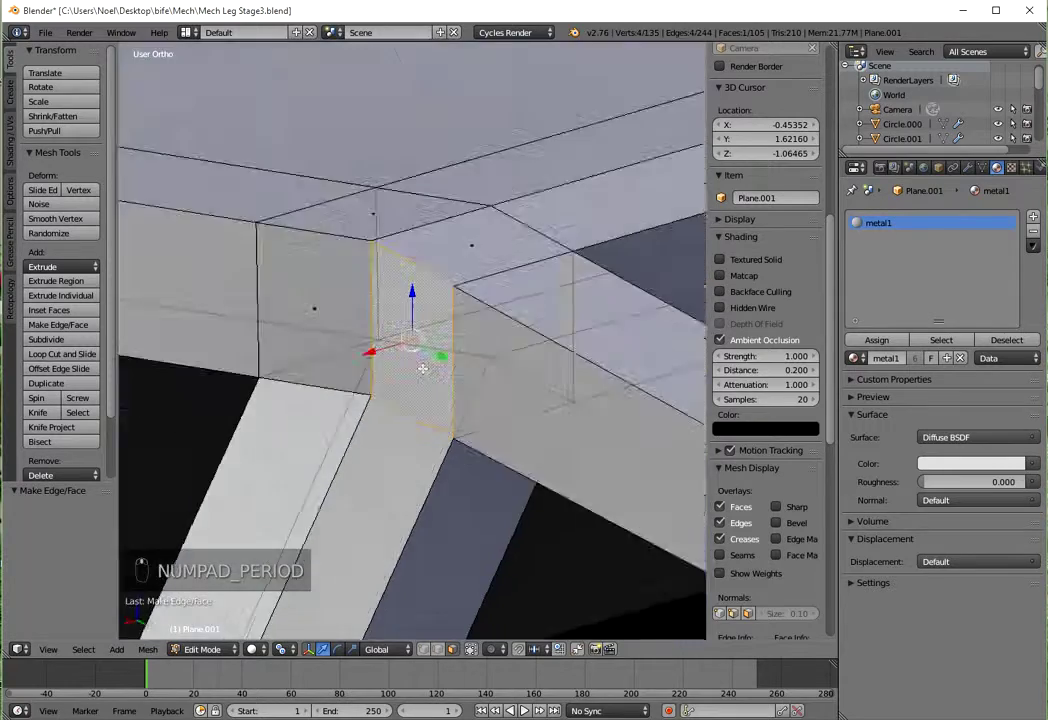
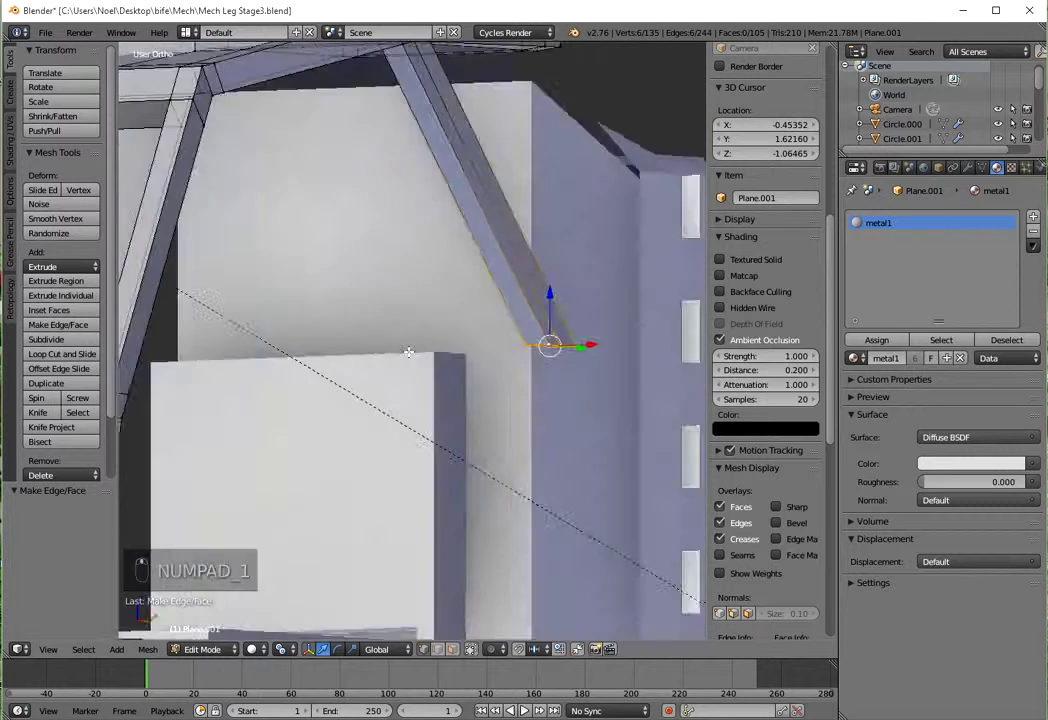
# Step: Move the strut end down and extrude it in steps into a vertical post beside the box
pyautogui.press('KP_1')
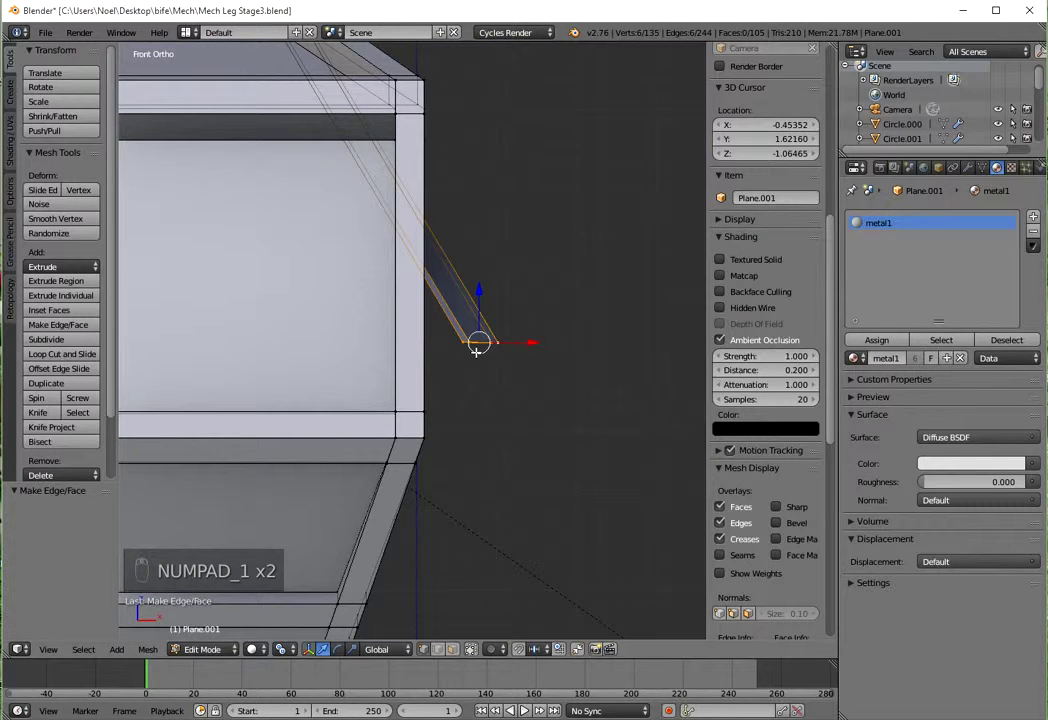
pyautogui.press('g')
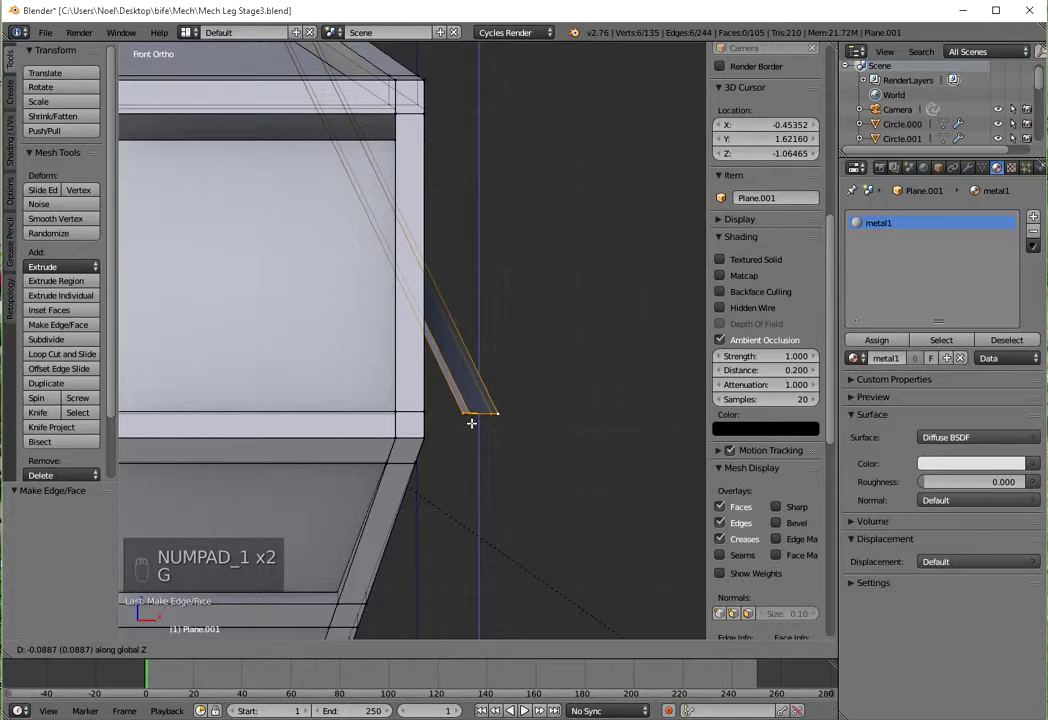
pyautogui.press('e')
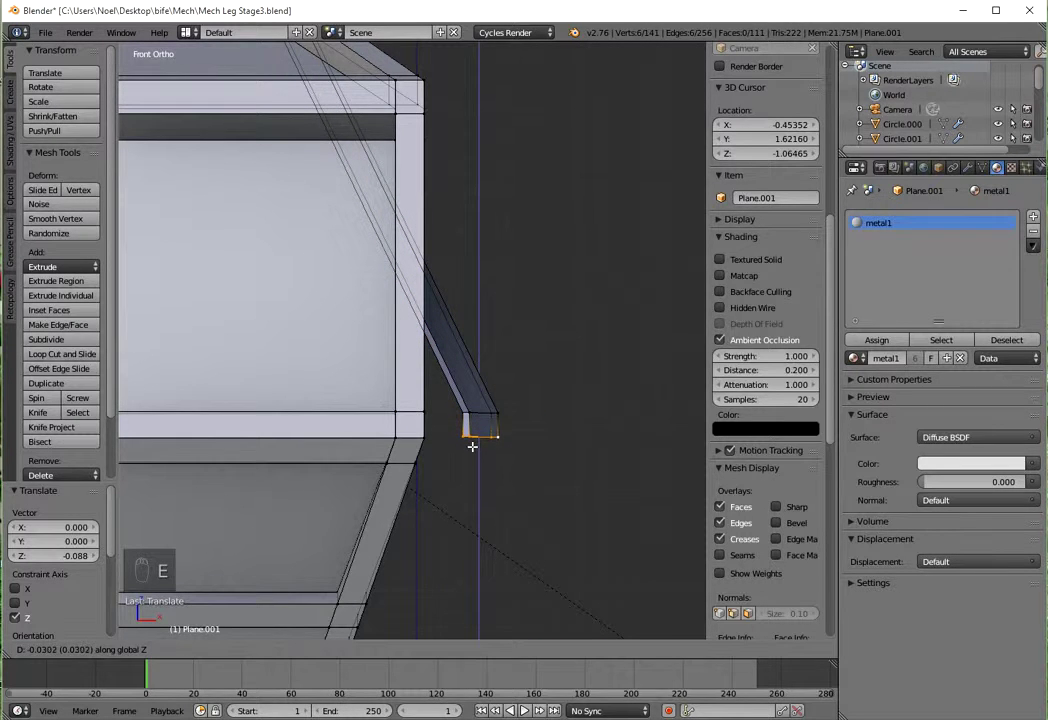
pyautogui.press('e')
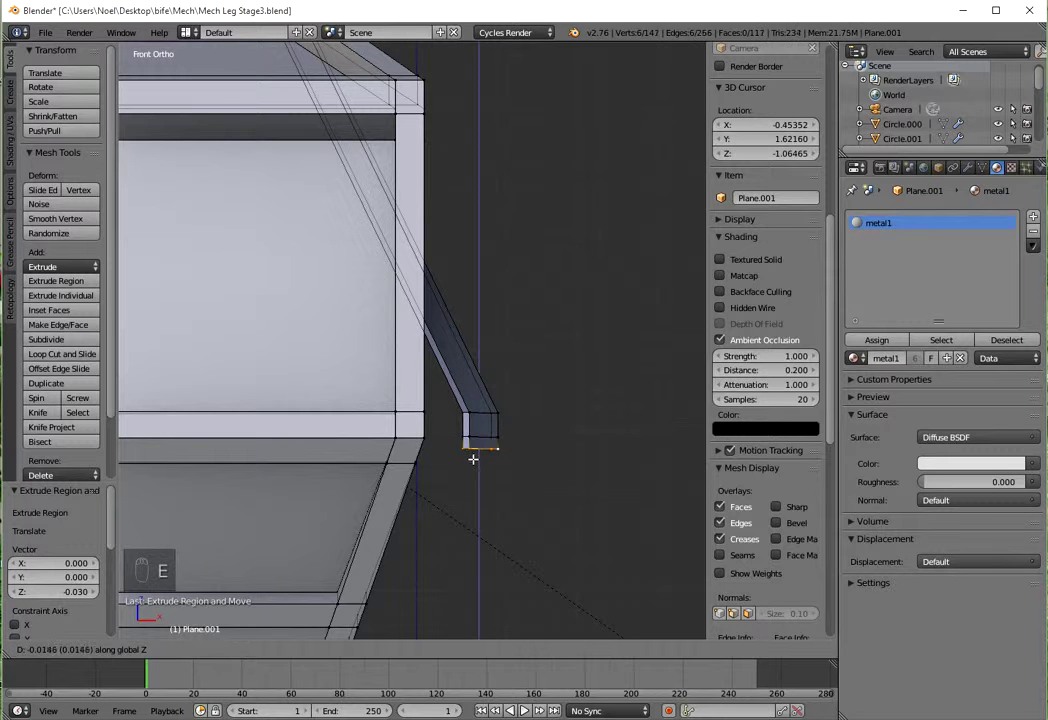
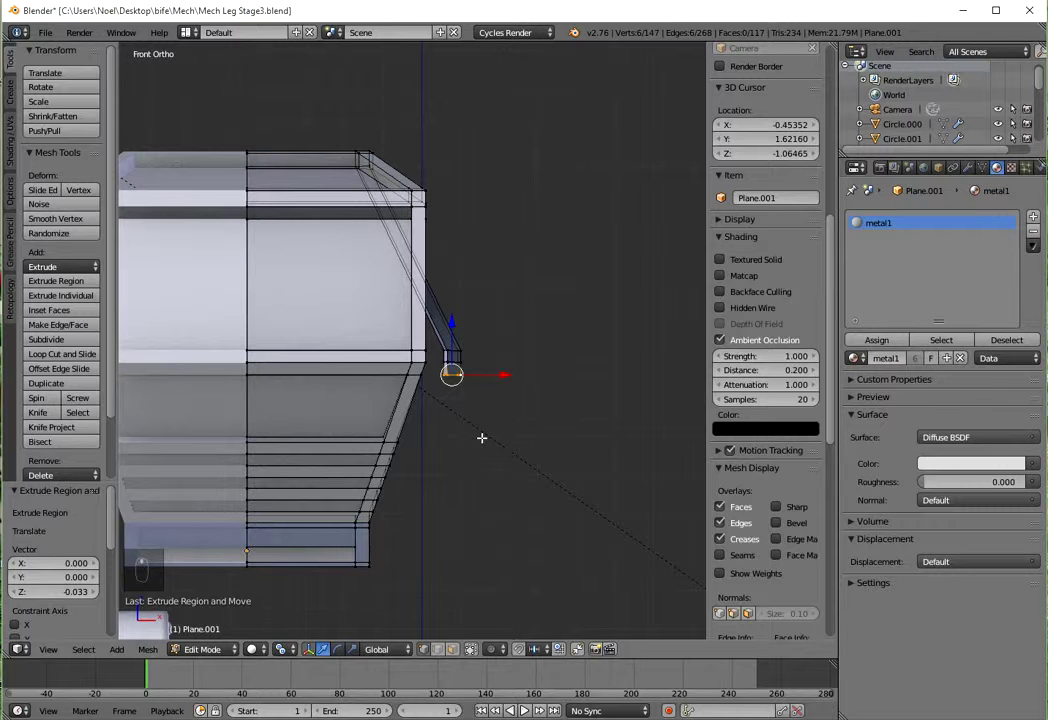
pyautogui.press('e')
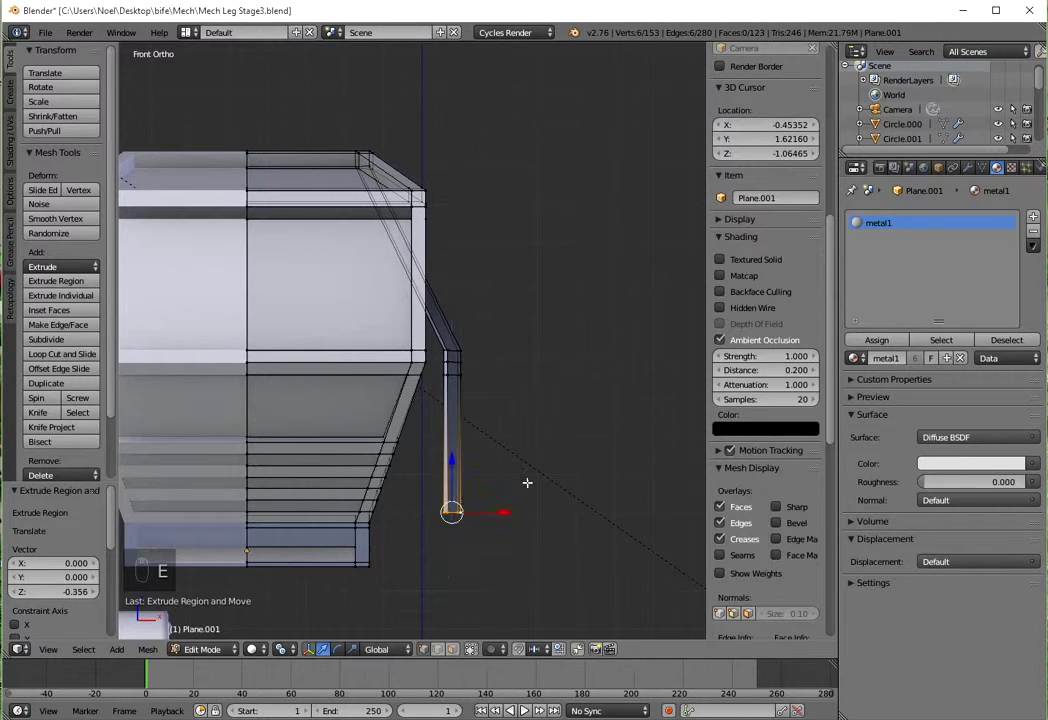
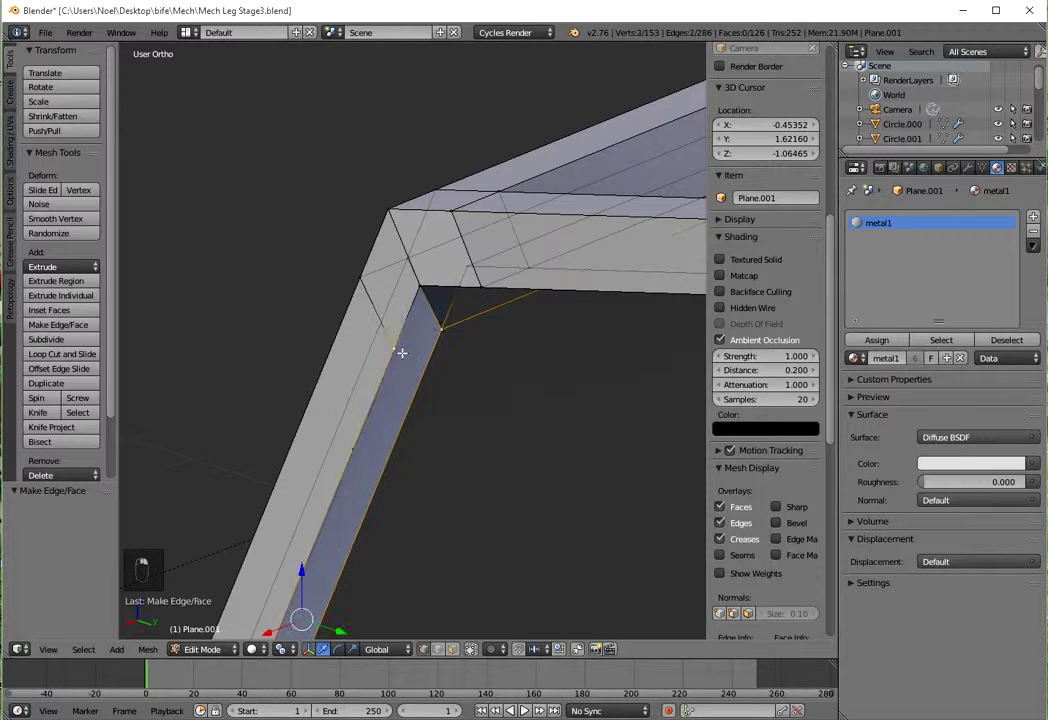
# Step: Fill the three triangular gaps at the strut's inner bend with faces
pyautogui.press('f')
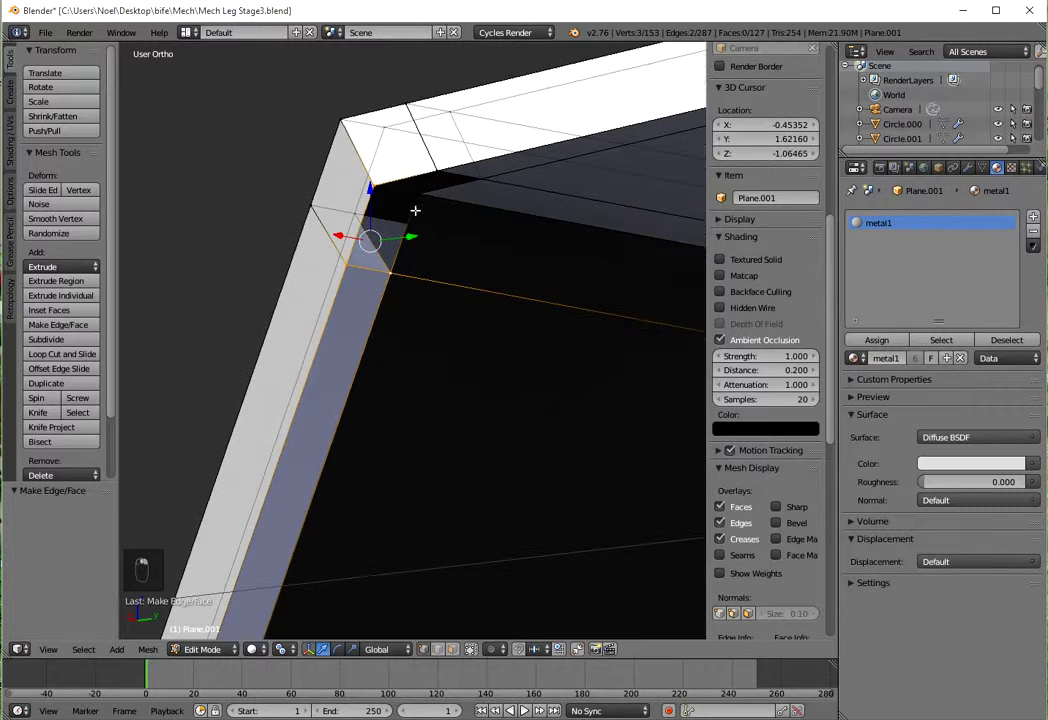
pyautogui.press('f')
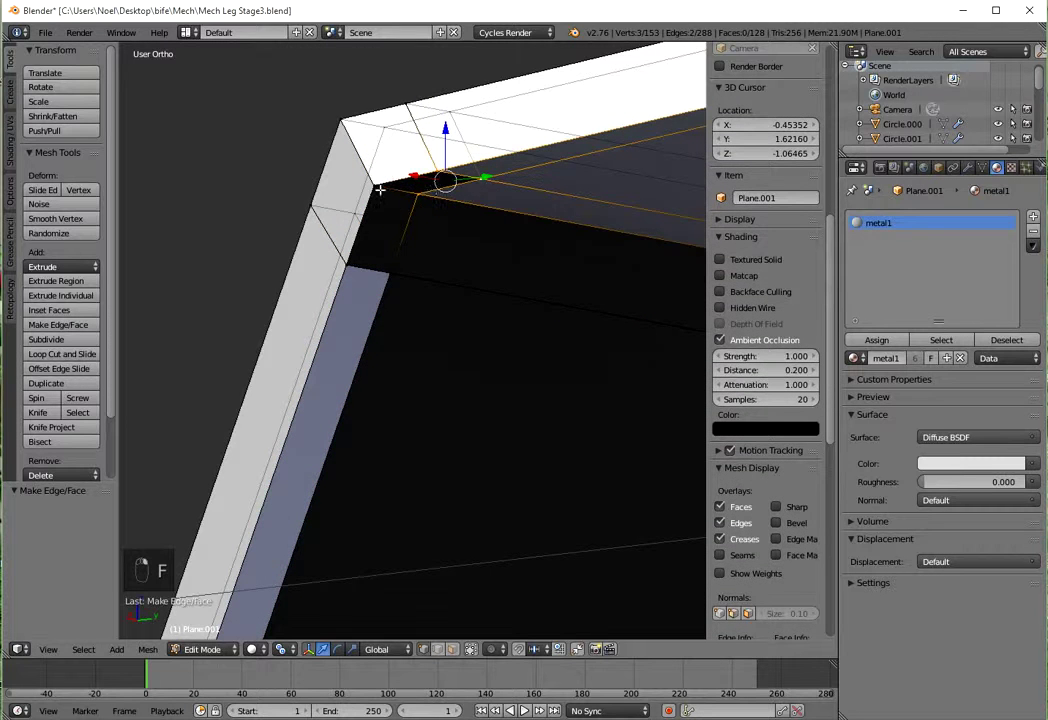
pyautogui.press('f')
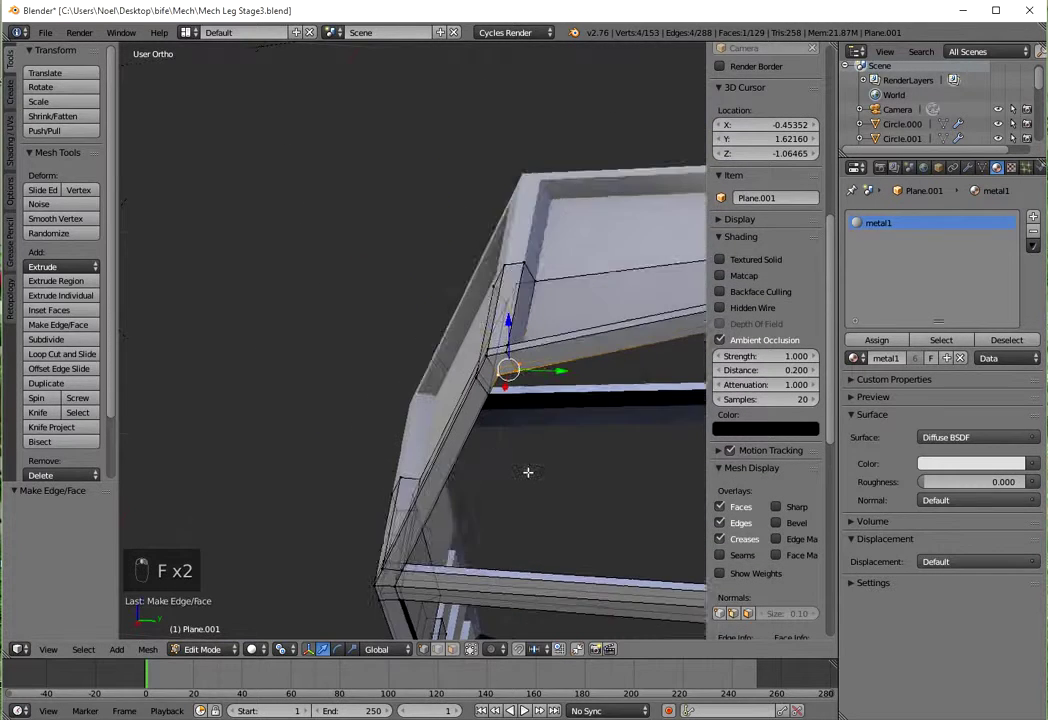
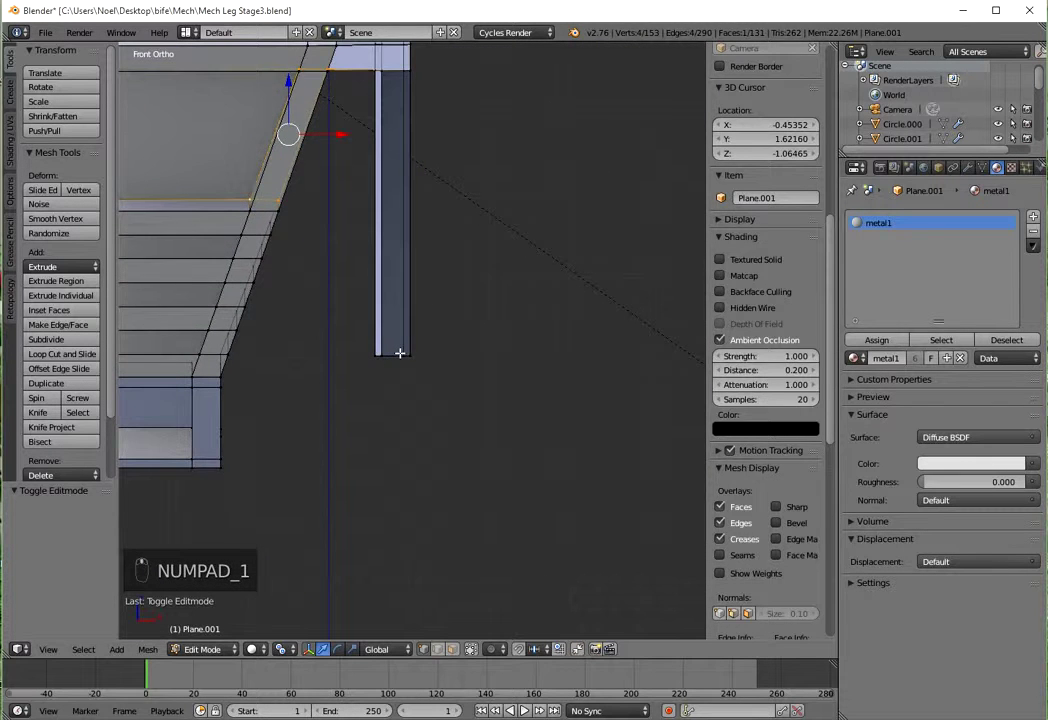
# Step: Extrude two short new segments below the vertical post's bottom end
pyautogui.press('a')
pyautogui.press('a')
pyautogui.press('b')
pyautogui.press('e')
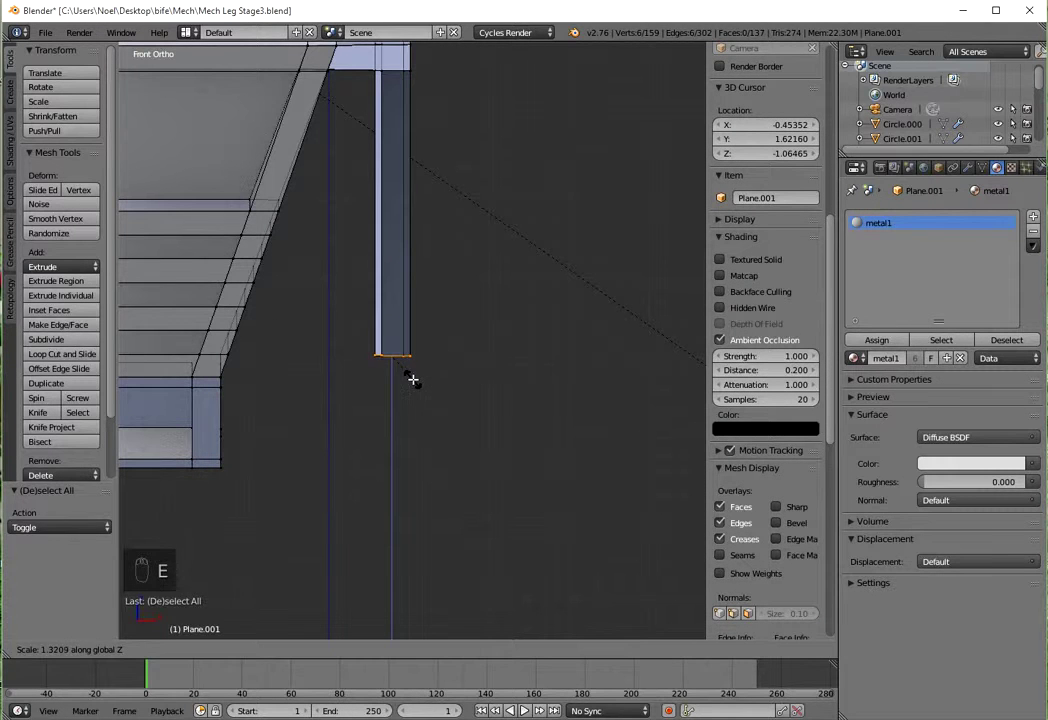
pyautogui.press('g')
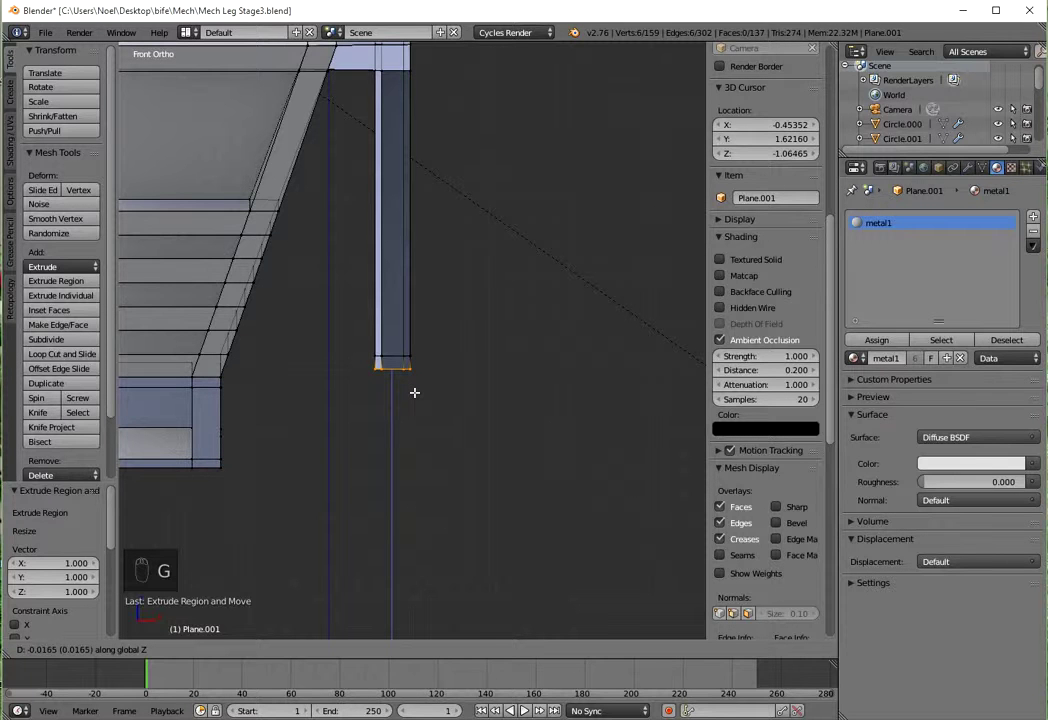
pyautogui.press('e')
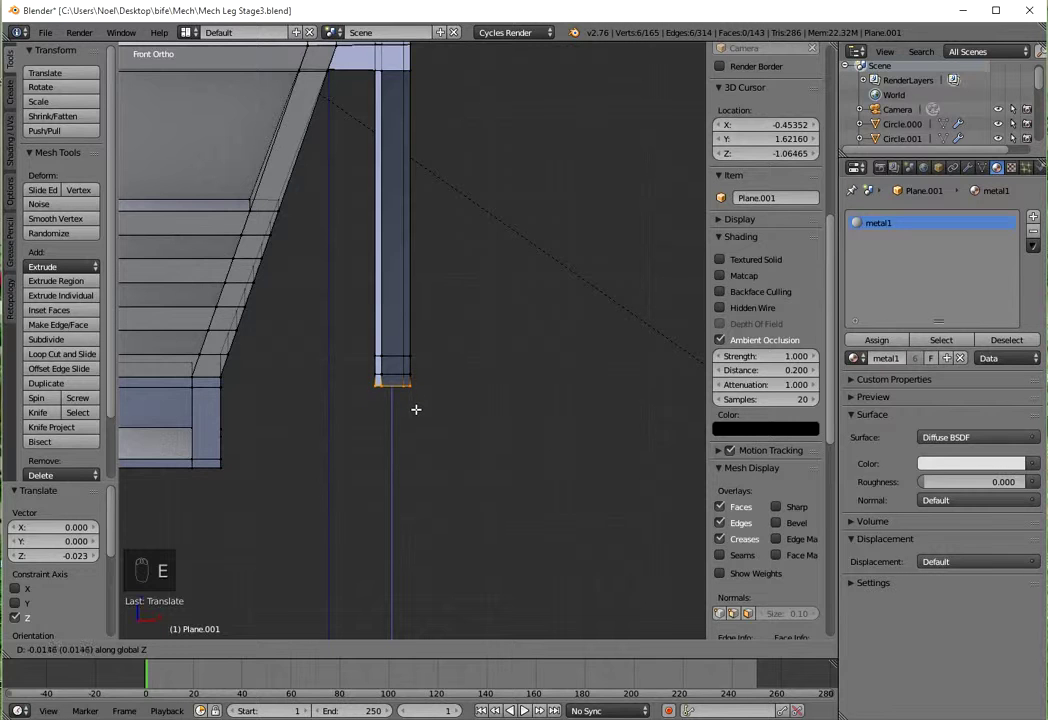
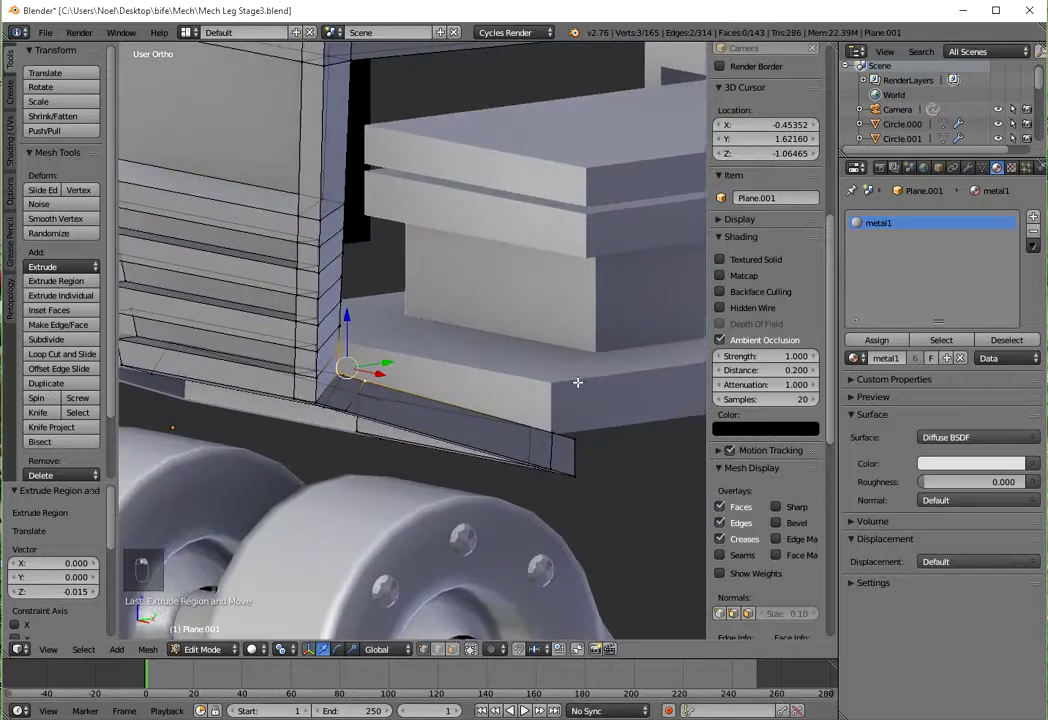
# Step: Bridge the post bottom to the base strut with edge loops and delete the overlapping inner faces
pyautogui.middleClick(346, 381)
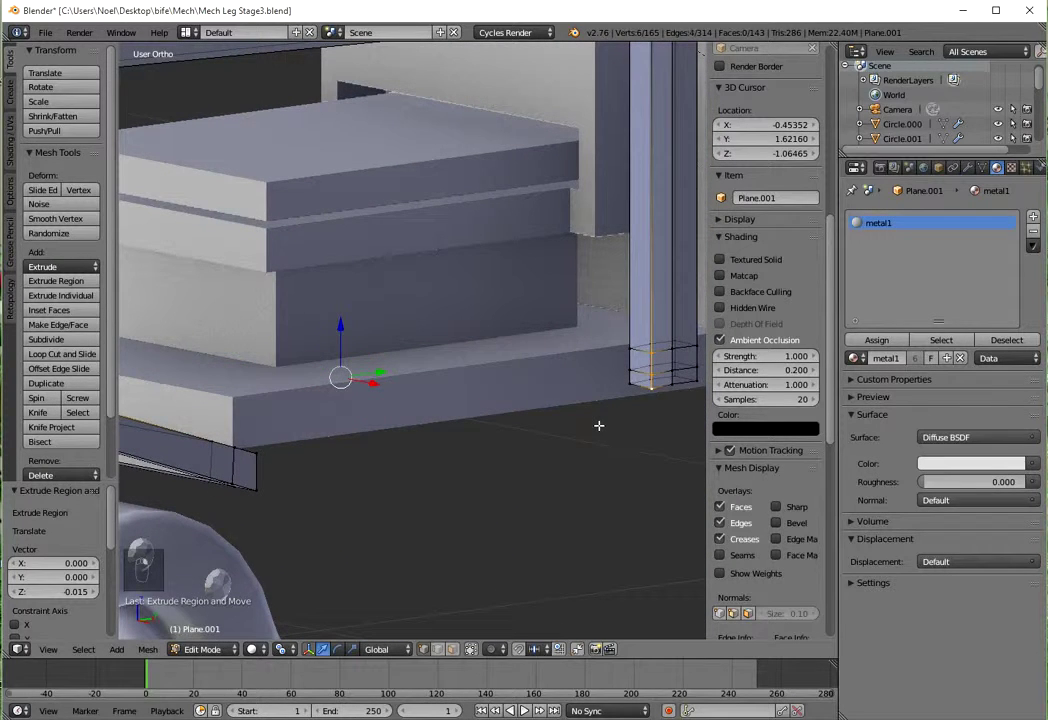
pyautogui.press('w')
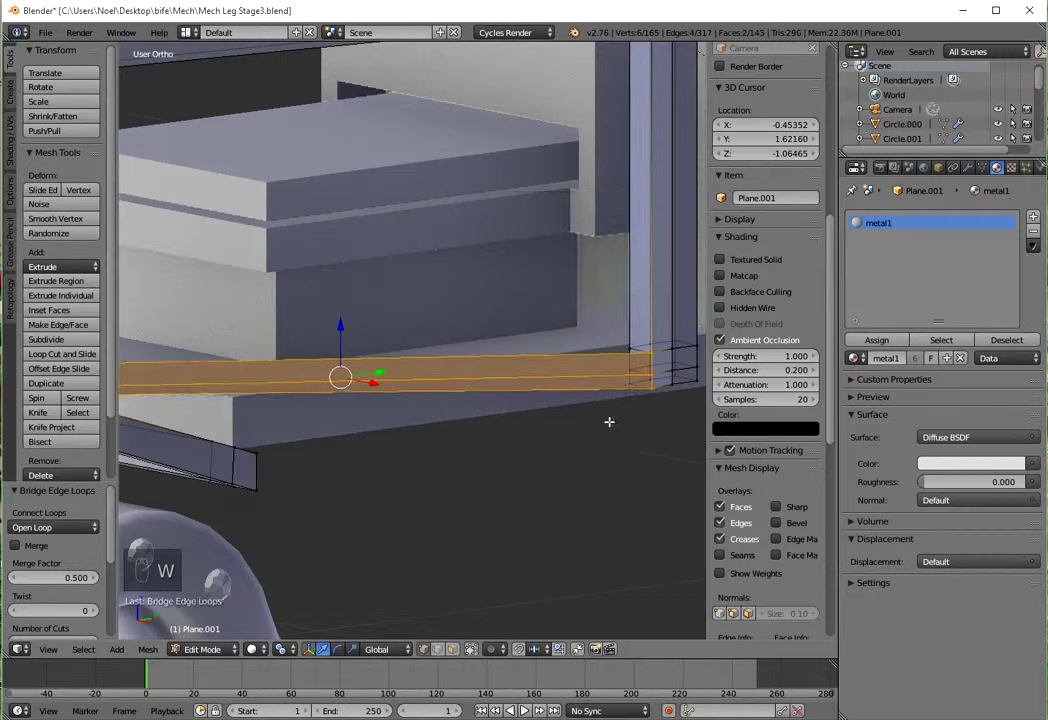
pyautogui.moveTo(462, 650); pyautogui.dragTo(582, 443)
pyautogui.moveTo(587, 398); pyautogui.dragTo(582, 443)
pyautogui.middleClick(582, 443)
pyautogui.rightClick(582, 443)
pyautogui.press('x')
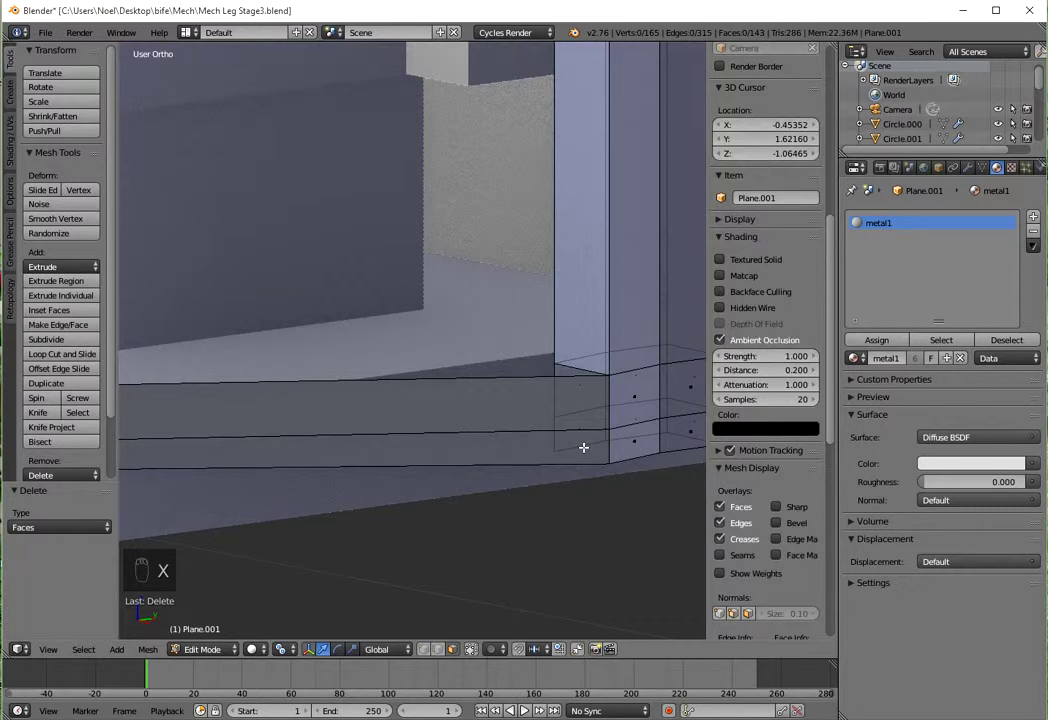
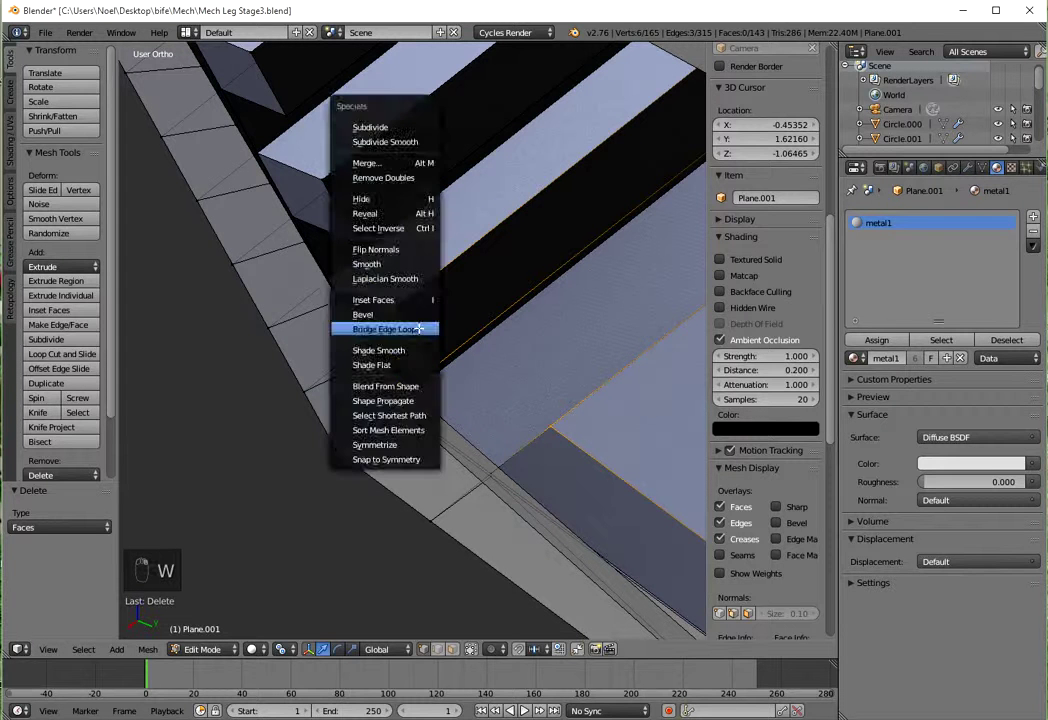
# Step: Undo a stray edit and fill the long gap beneath the horizontal bar at the angled frame
pyautogui.moveTo(566, 403); pyautogui.dragTo(539, 428)
pyautogui.press('ctrl+z')
pyautogui.click(513, 442)
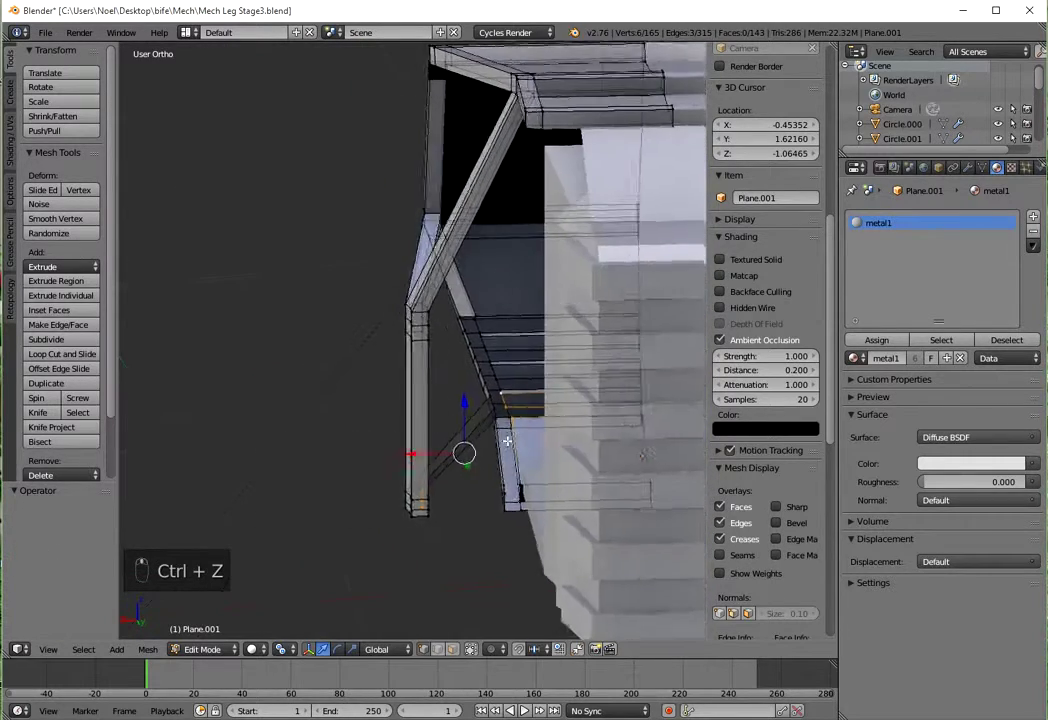
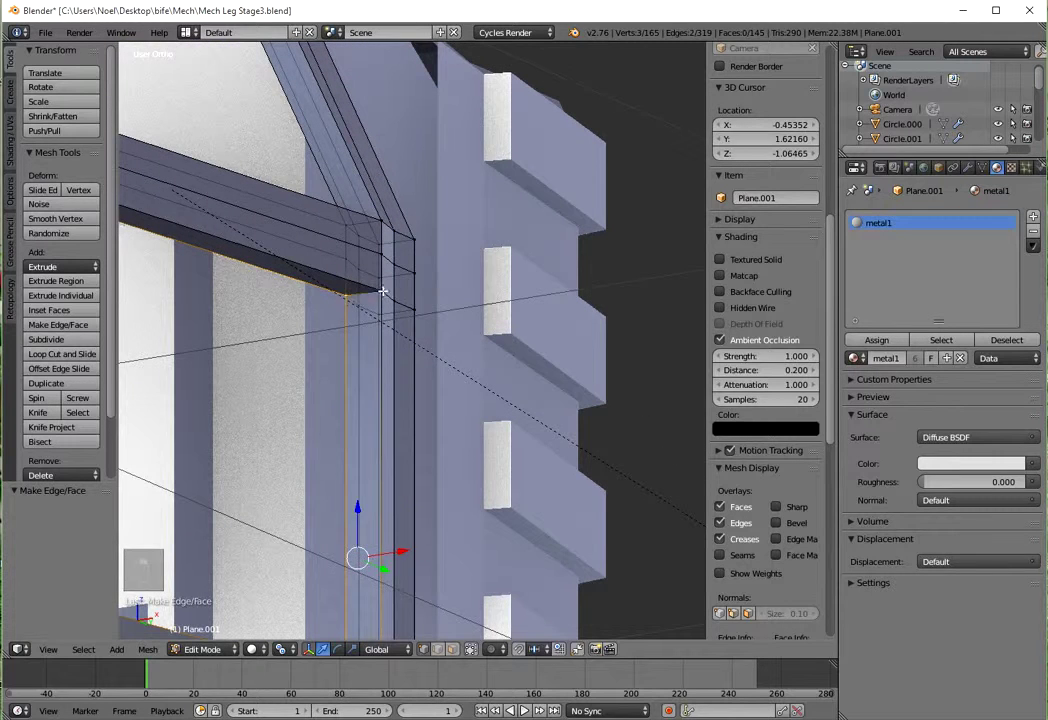
pyautogui.press('f')
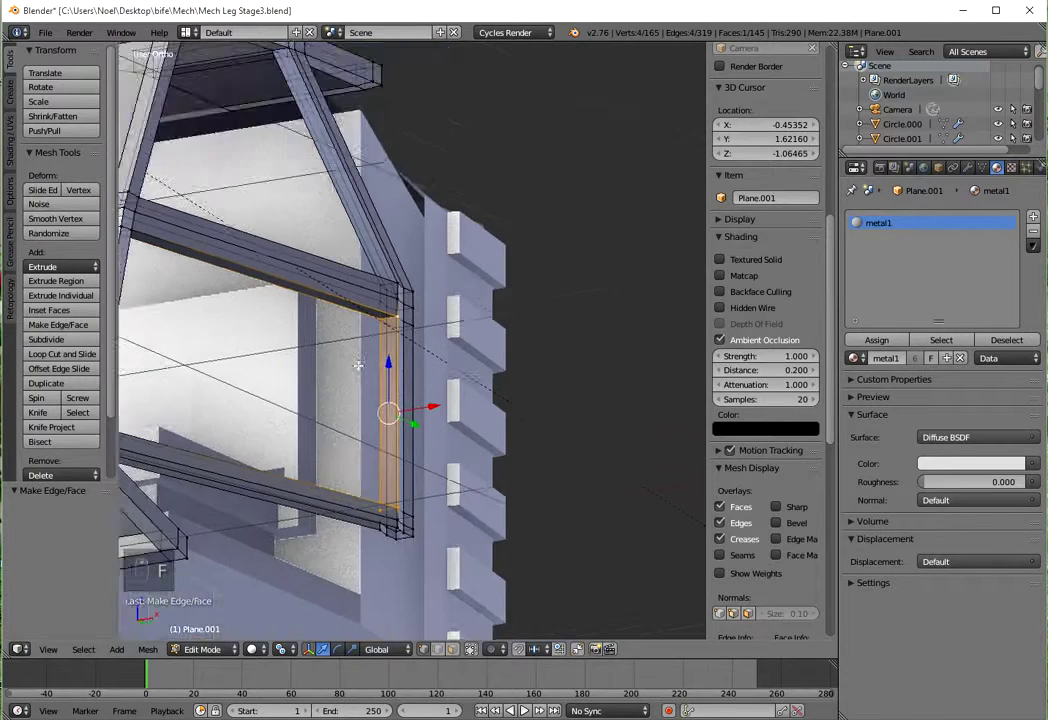
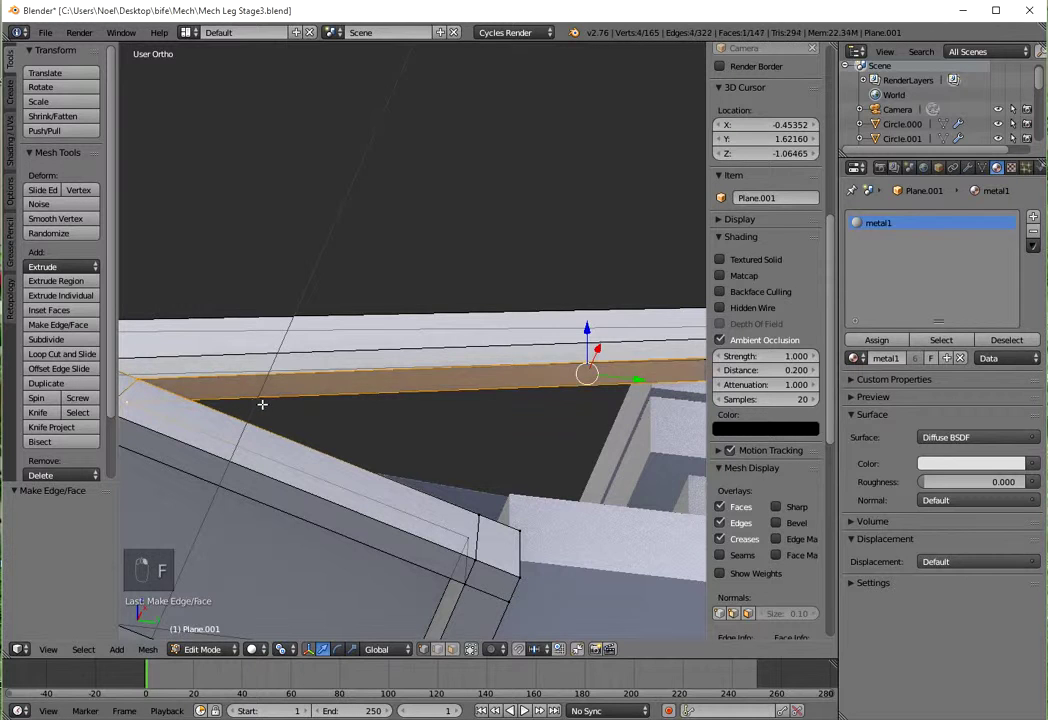
pyautogui.middleClick(289, 399)
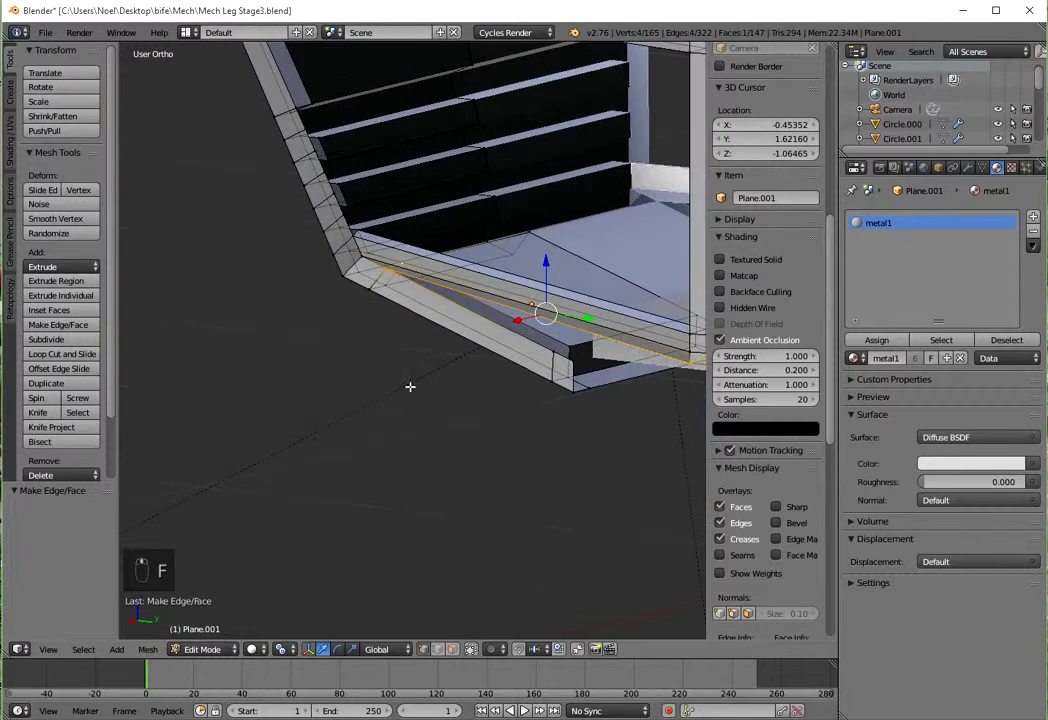
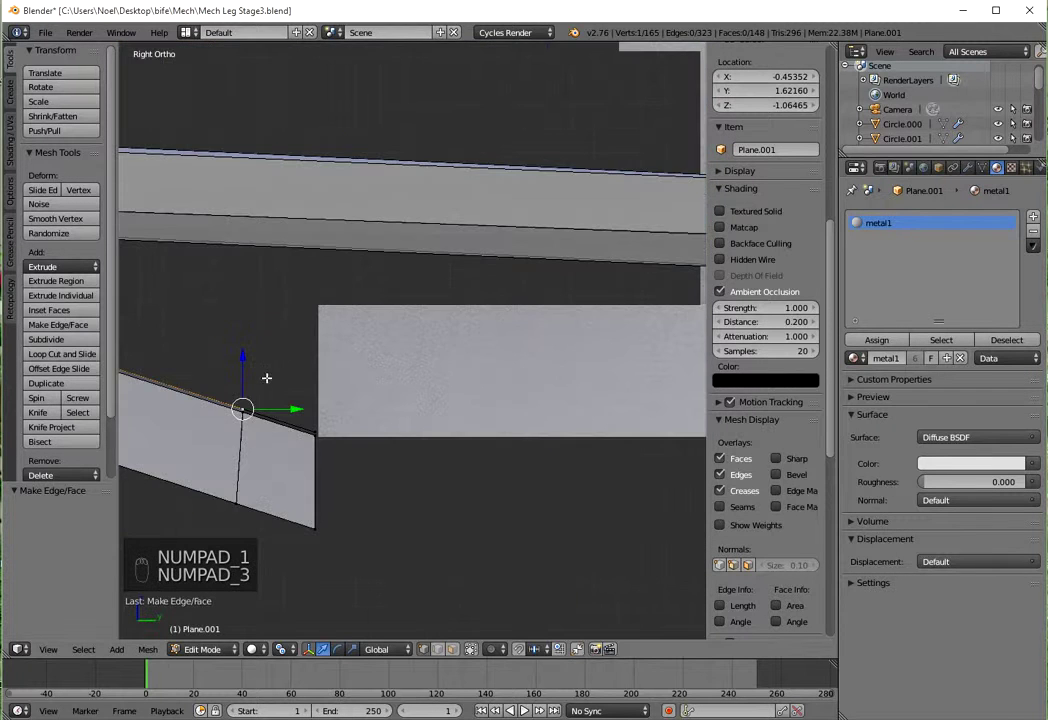
# Step: Extrude a corner vertex, cap the lower strut with filled faces and return to Object Mode
pyautogui.press('e')
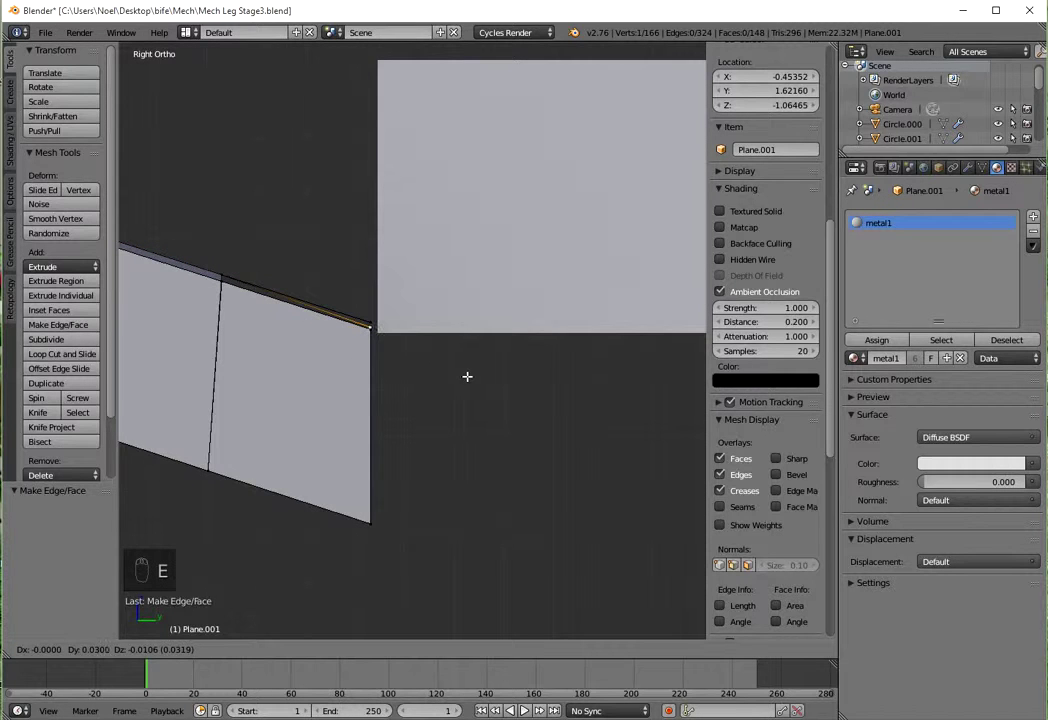
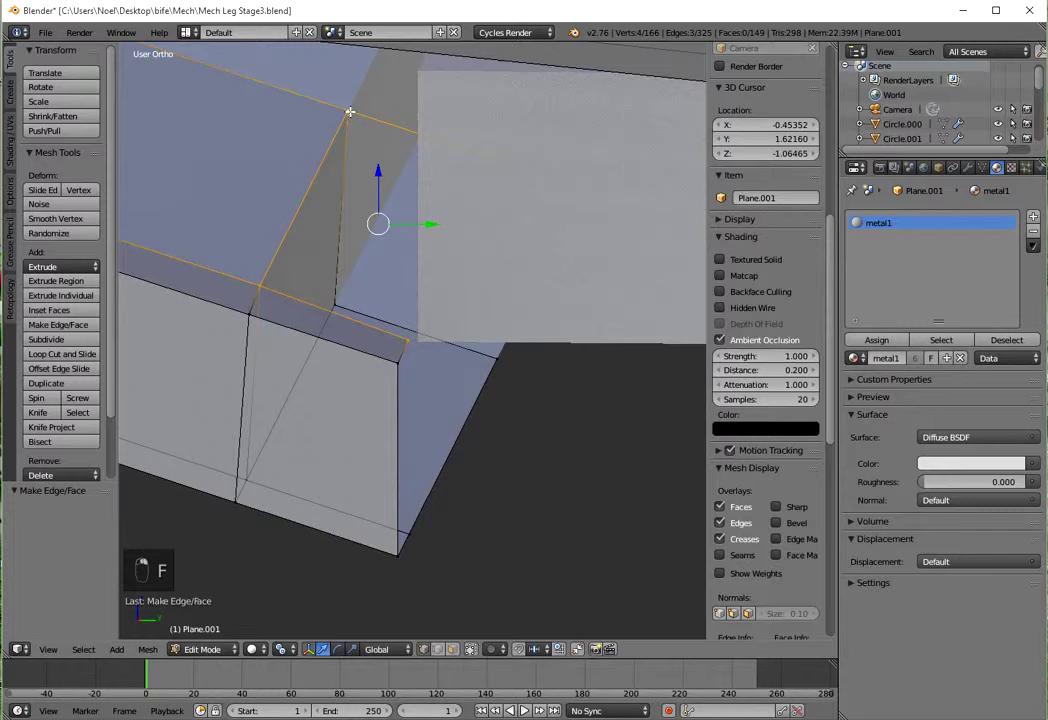
pyautogui.press('shift+f')
pyautogui.press('f')
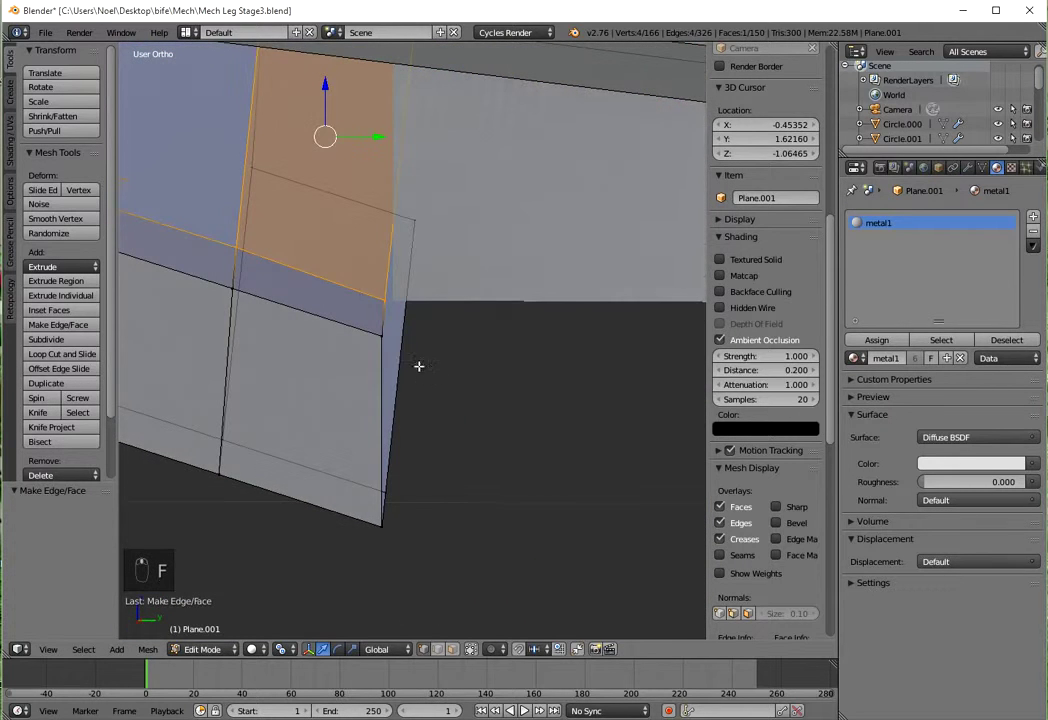
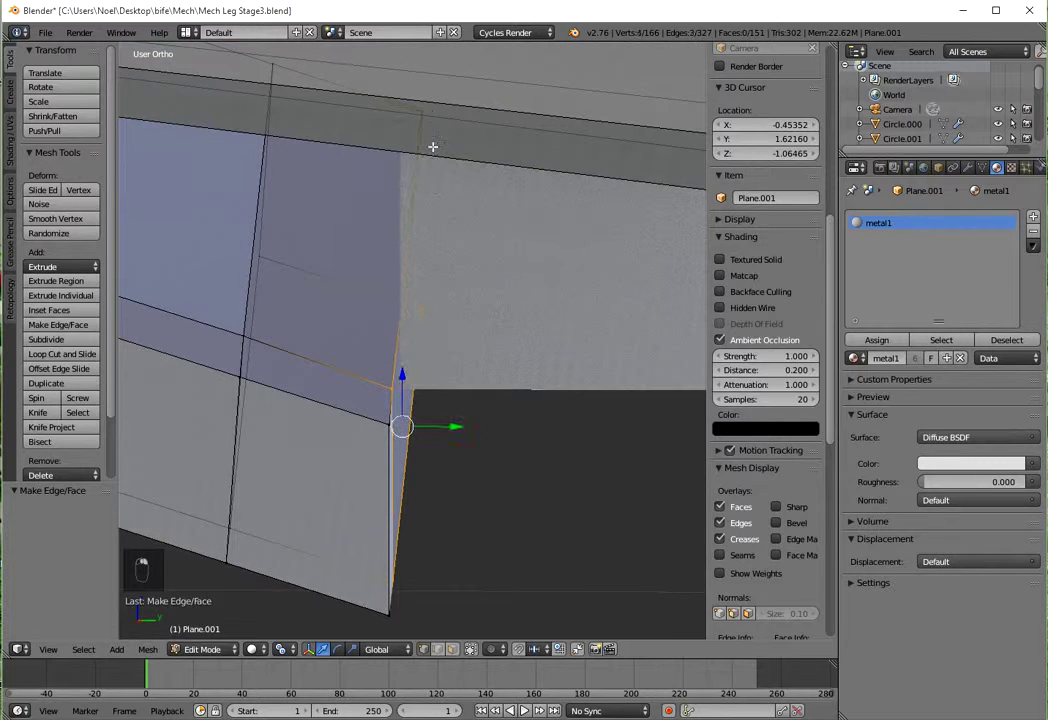
pyautogui.press('f')
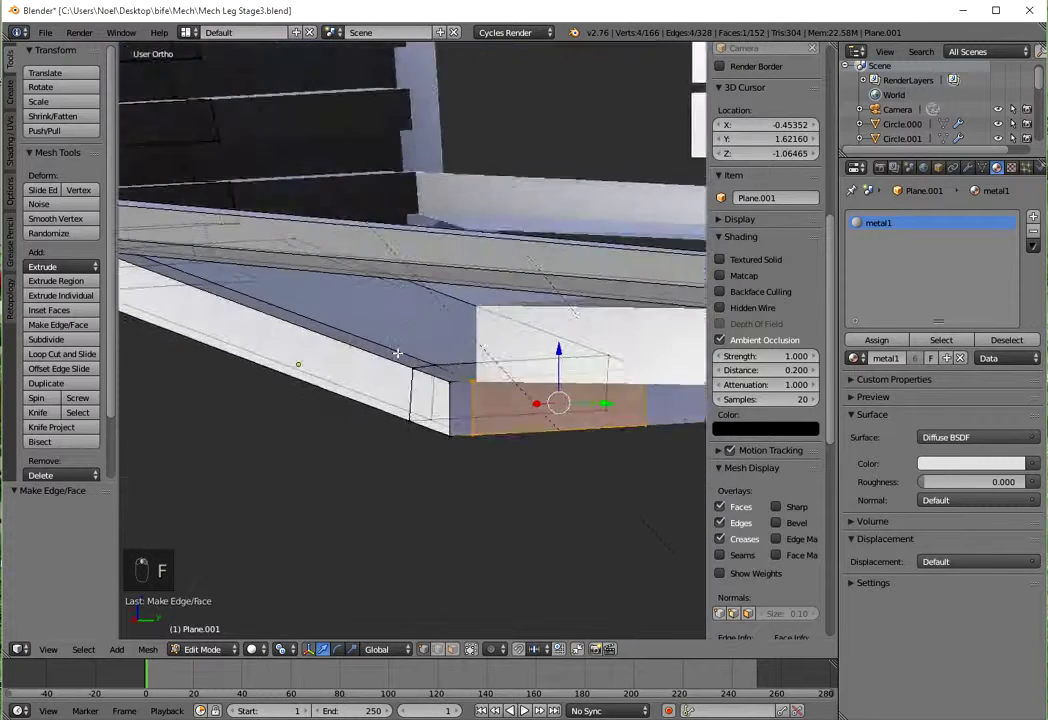
pyautogui.press('Tab')
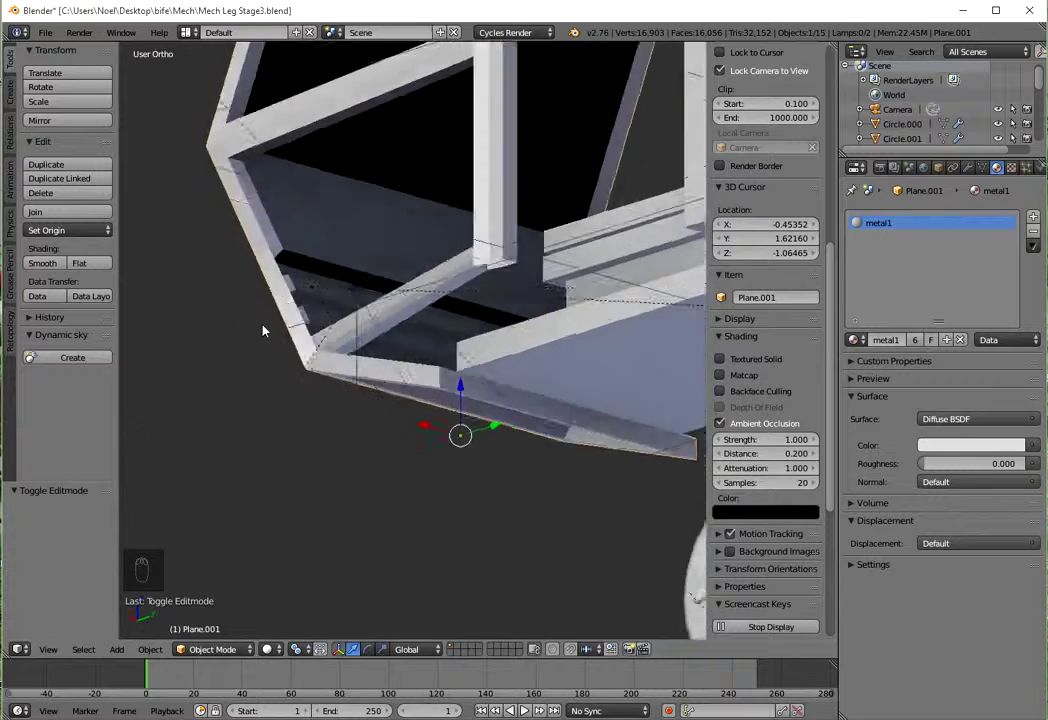
# Step: Re-enter Edit Mode on the cockpit frame mesh
pyautogui.press('Tab')
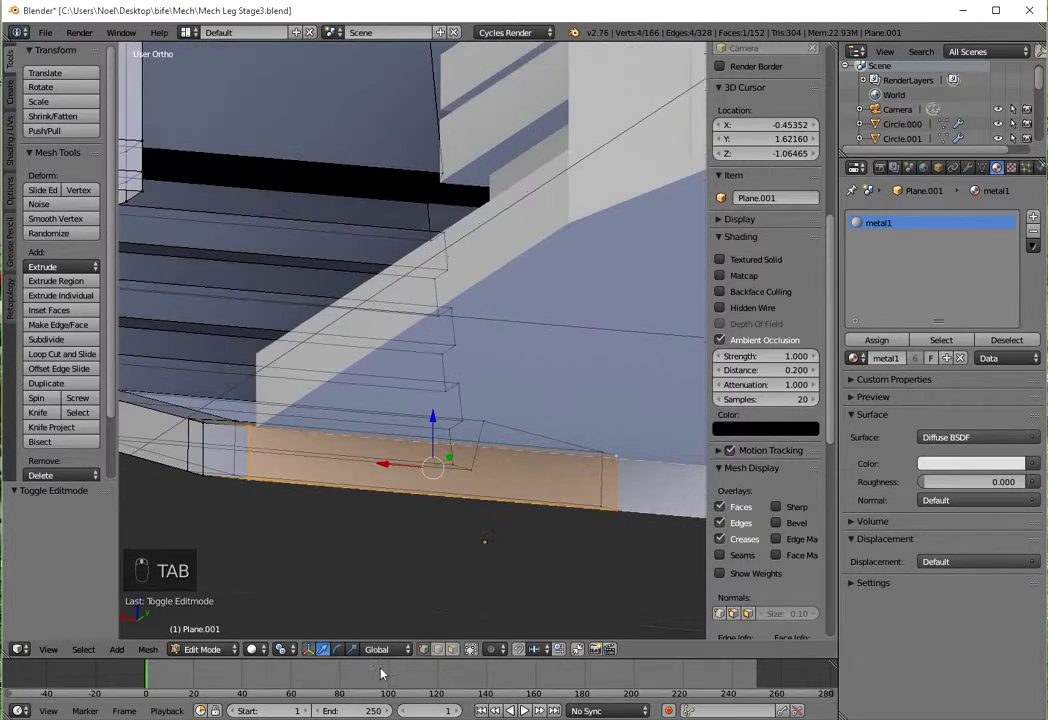
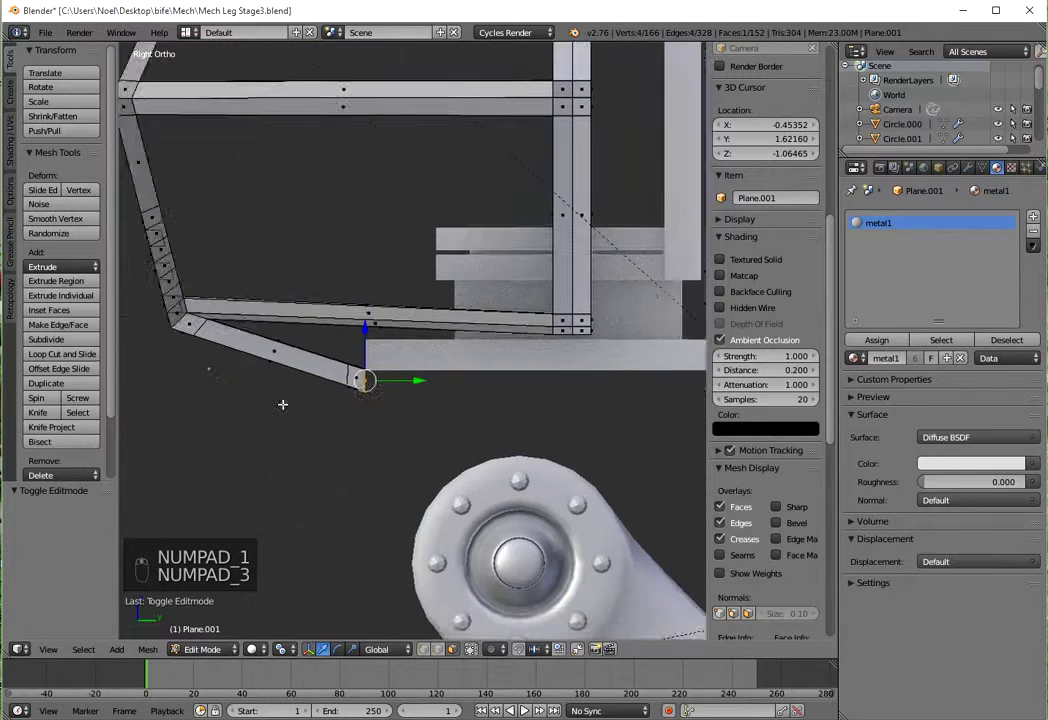
# Step: Extrude the lower strut's end face into a horizontal section plus a short extra segment
pyautogui.press('e')
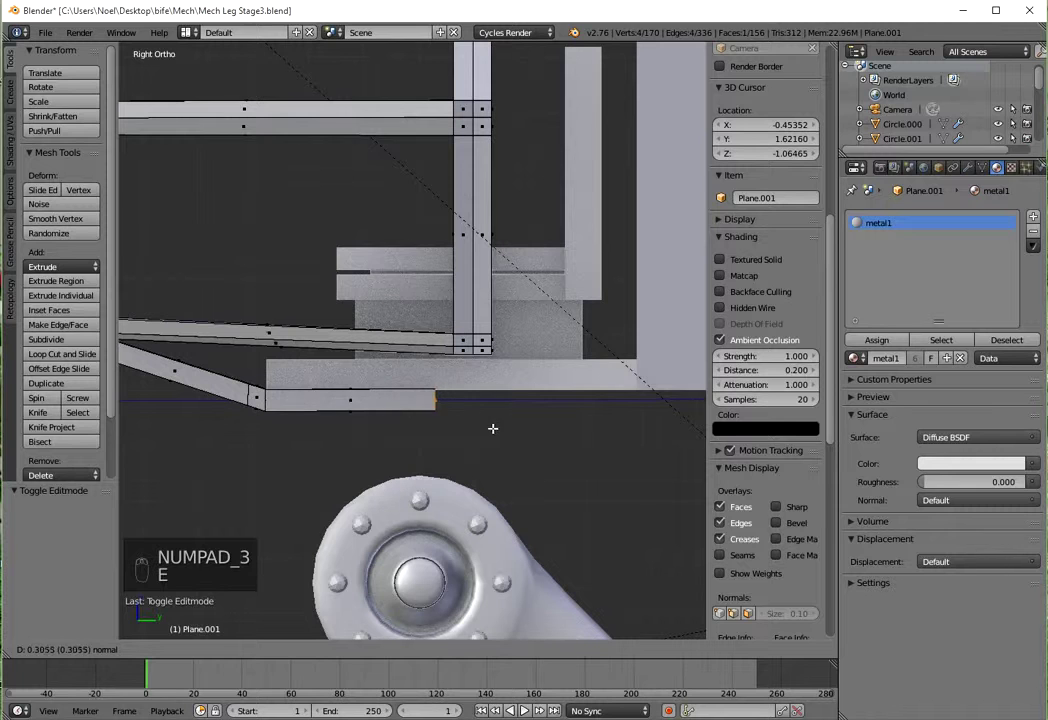
pyautogui.press('e')
pyautogui.press('e')
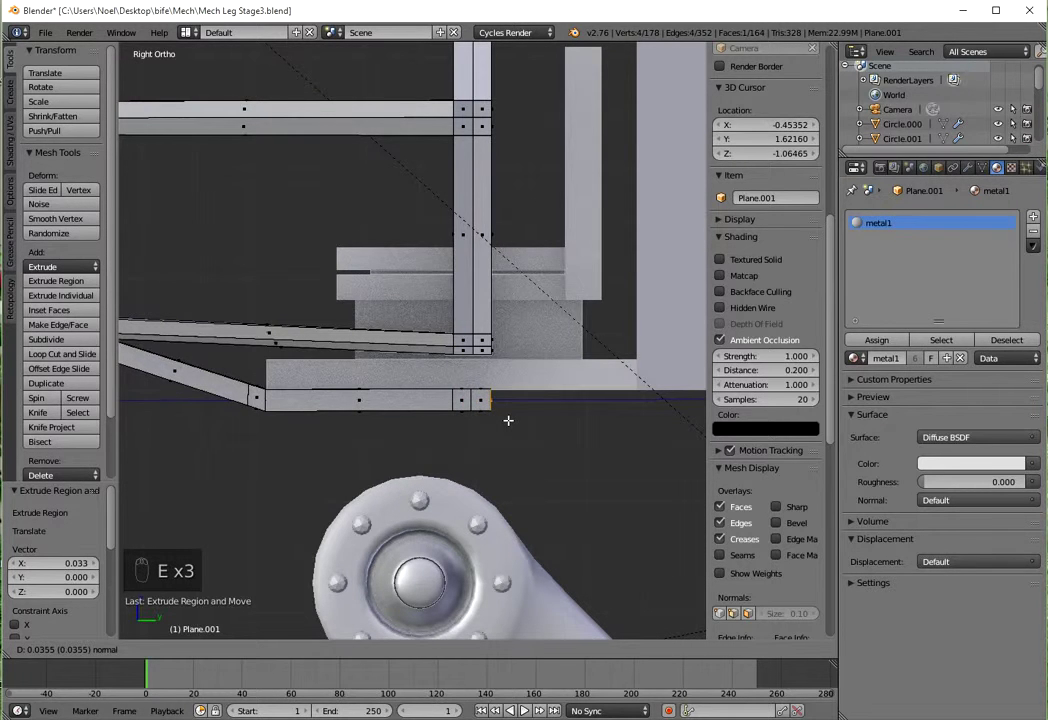
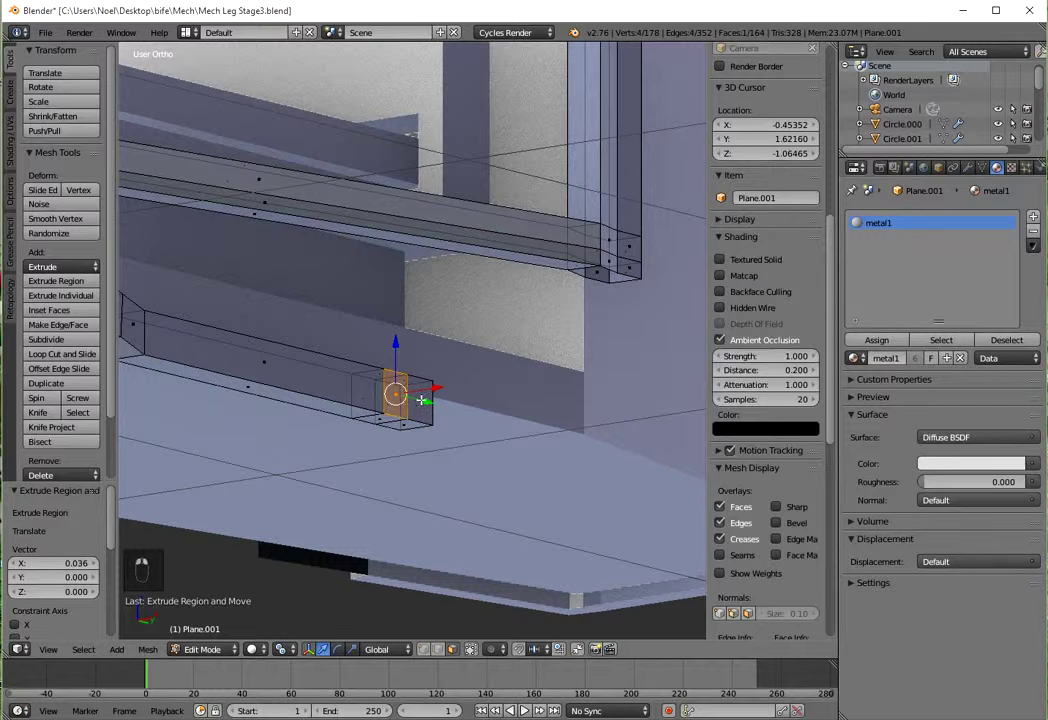
# Step: Delete the strut's end face and bridge its edge loop to the vertical post
pyautogui.press('x')
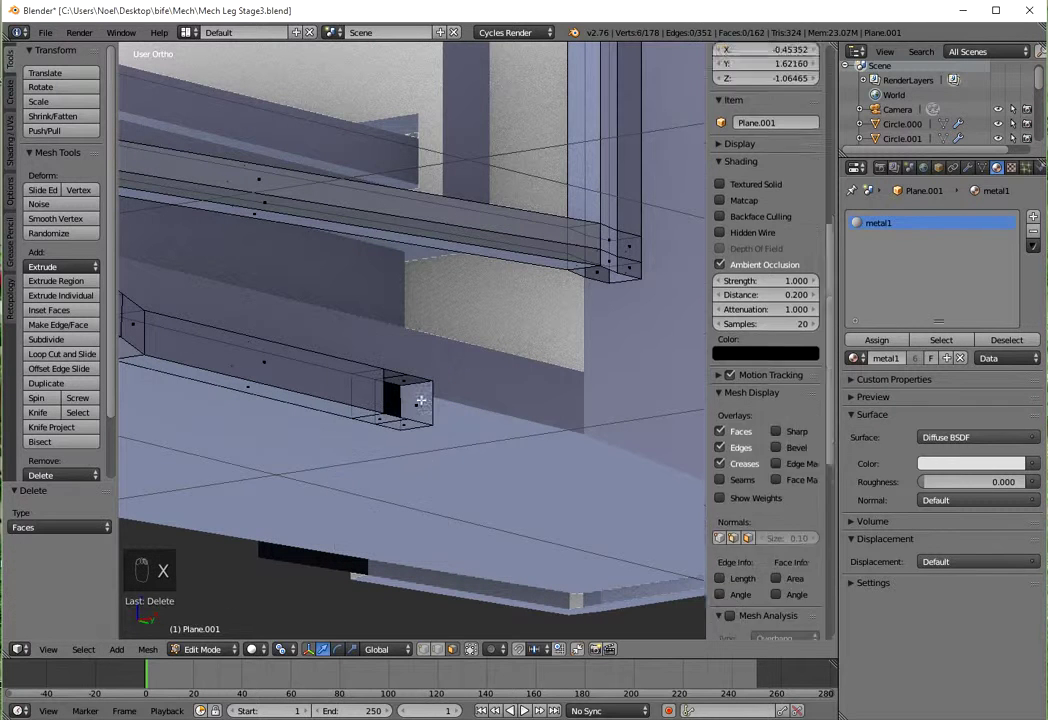
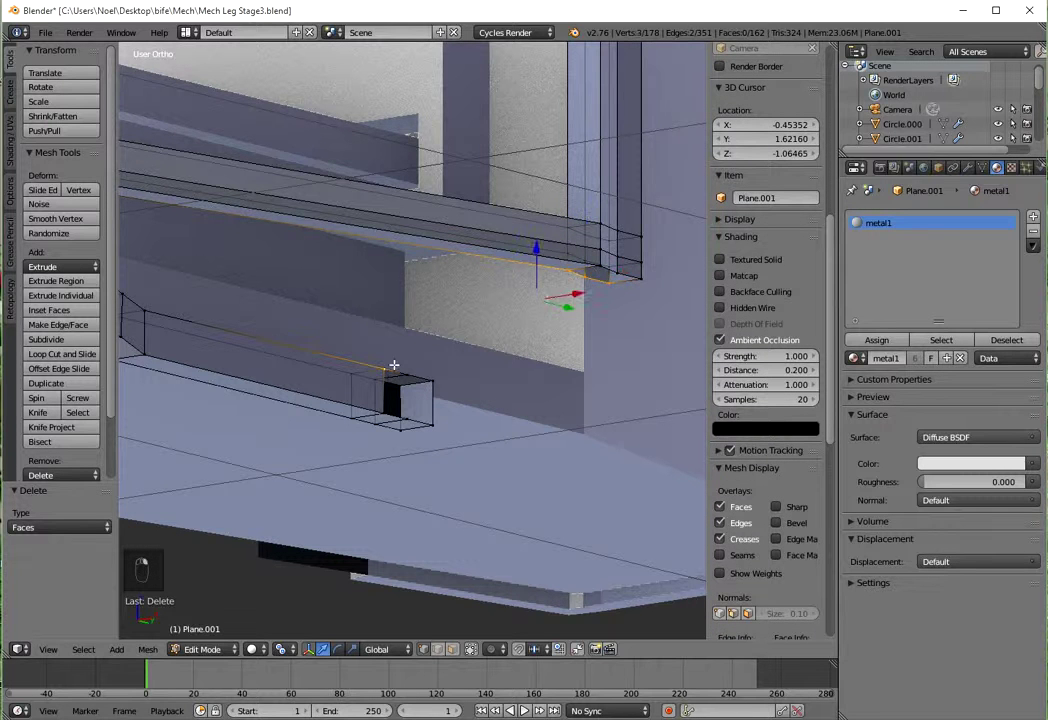
pyautogui.press('w')
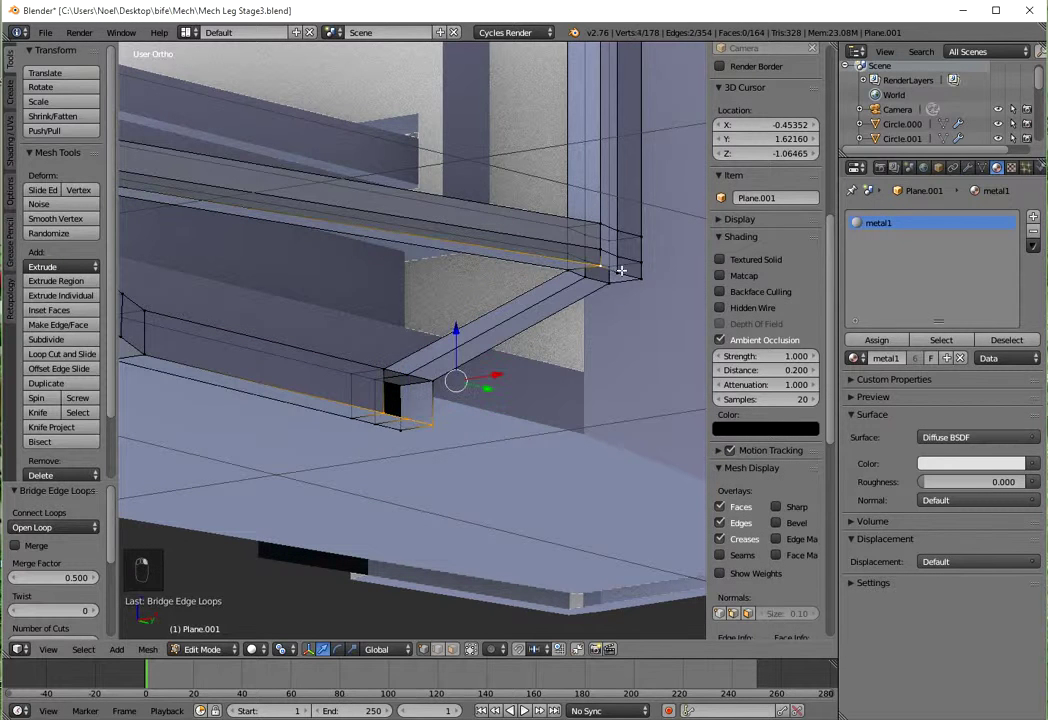
pyautogui.press('w')
pyautogui.rightClick(517, 362)
pyautogui.middleClick(446, 391)
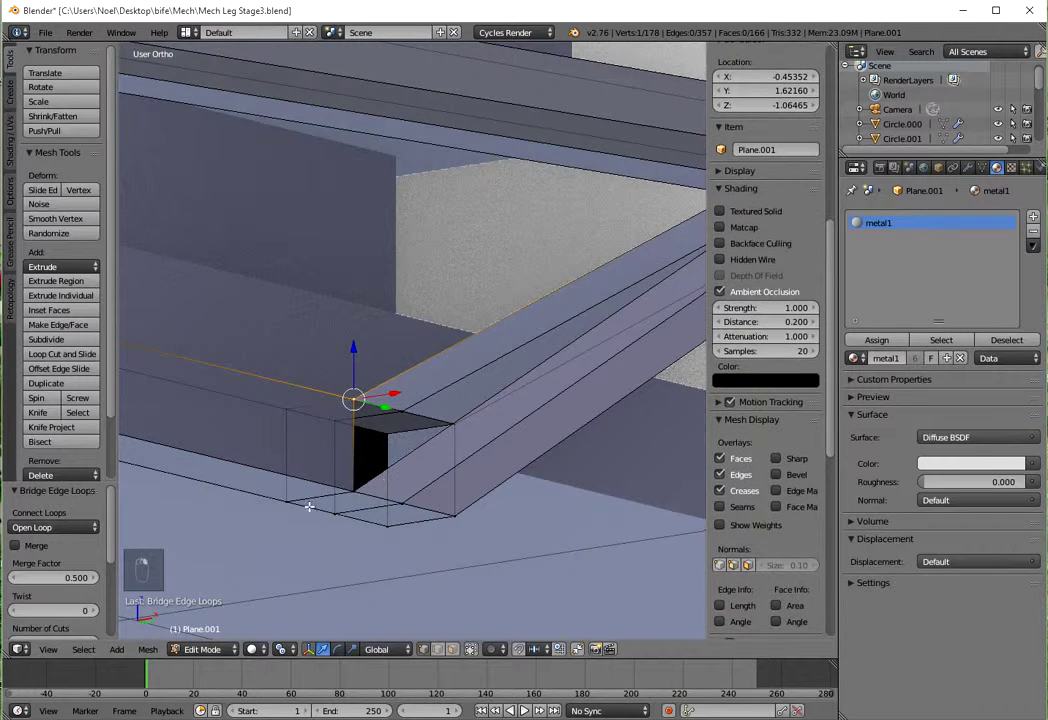
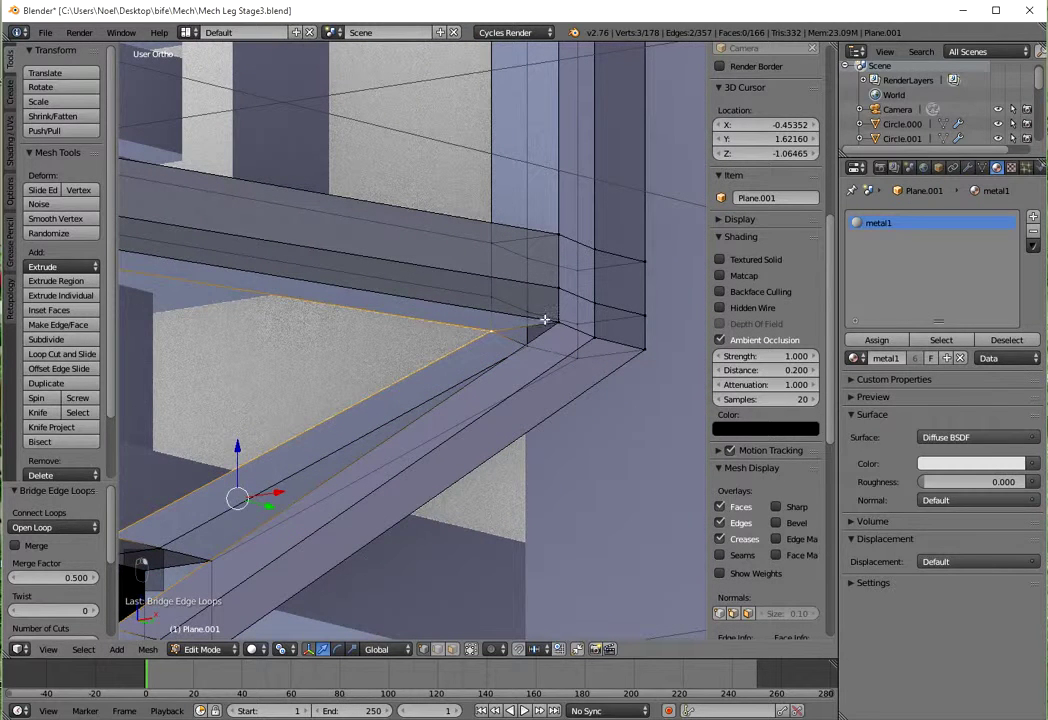
# Step: Fill the two remaining gaps beside the bridged strut and leave Edit Mode
pyautogui.press('f')
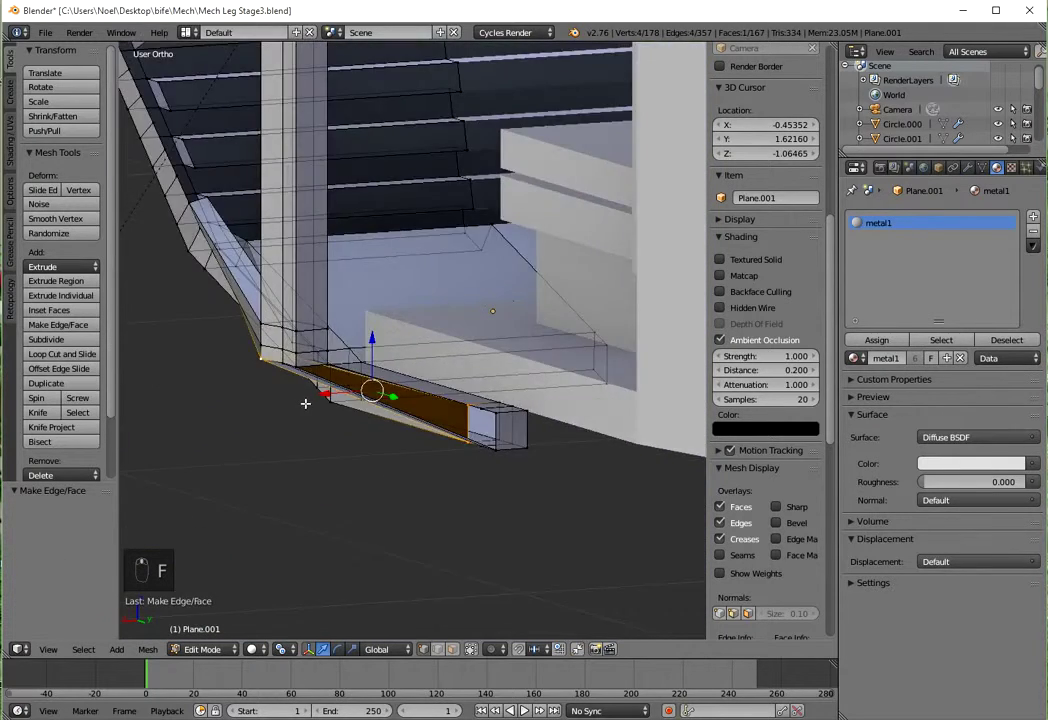
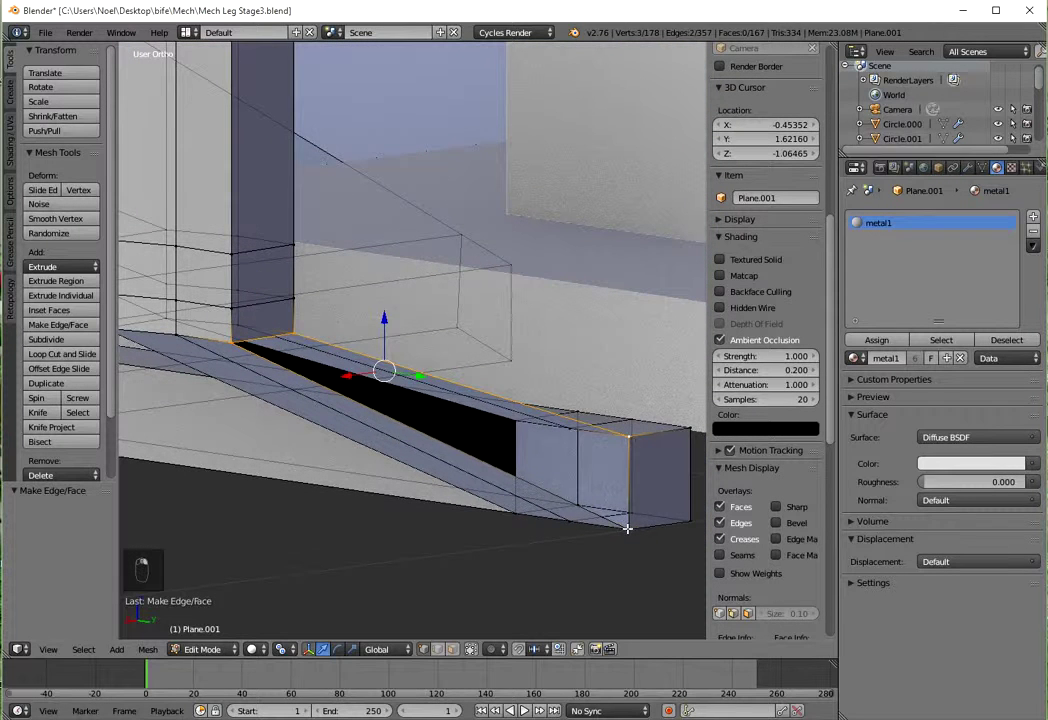
pyautogui.press('f')
pyautogui.press('Tab')
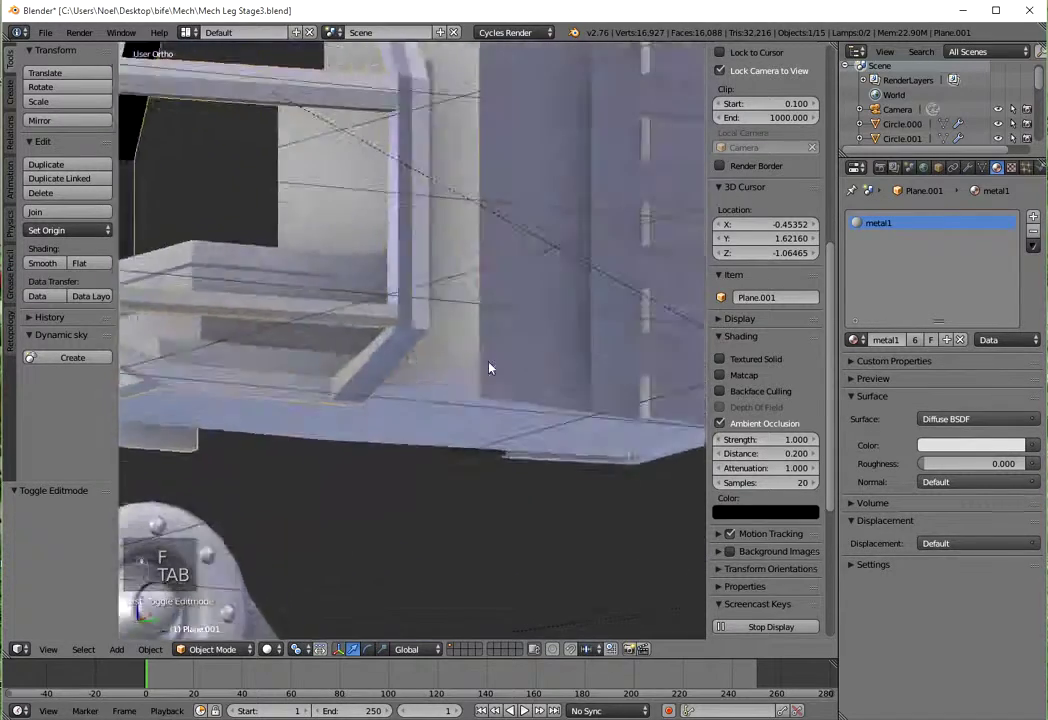
# Step: Orbit around the finished cockpit and check it in Front and Right Ortho views
pyautogui.middleClick(455, 371)
pyautogui.moveTo(453, 420); pyautogui.dragTo(362, 333)
pyautogui.middleClick(406, 329)
pyautogui.middleClick(456, 321)
pyautogui.moveTo(498, 323); pyautogui.dragTo(364, 324)
pyautogui.press('KP_1')
pyautogui.press('KP_3')
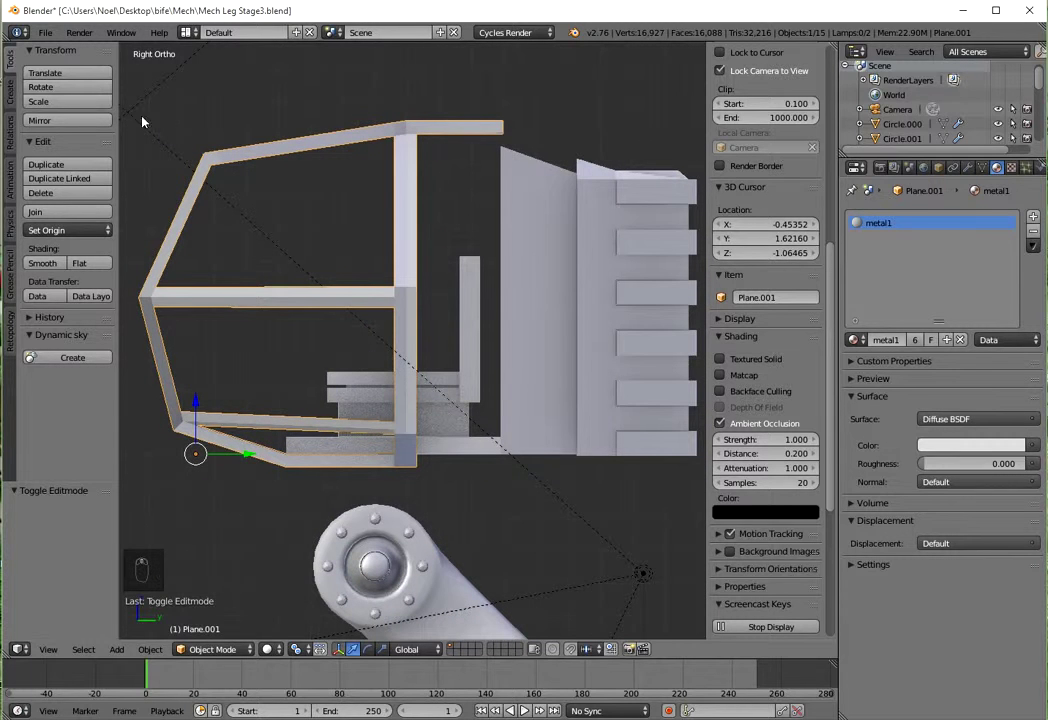
pyautogui.moveTo(55, 40); pyautogui.dragTo(290, 264)
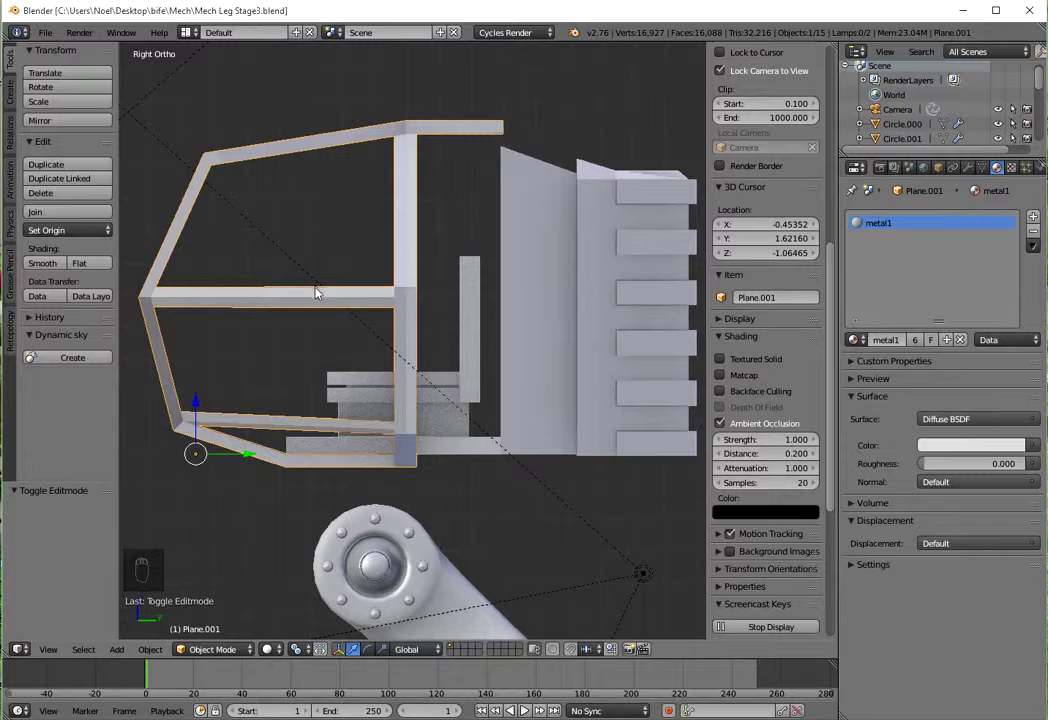
pyautogui.moveTo(331, 322); pyautogui.dragTo(421, 330)
# Step: Inspect the cockpit underside, then view the scene through the camera
pyautogui.middleClick(424, 330)
pyautogui.middleClick(443, 331)
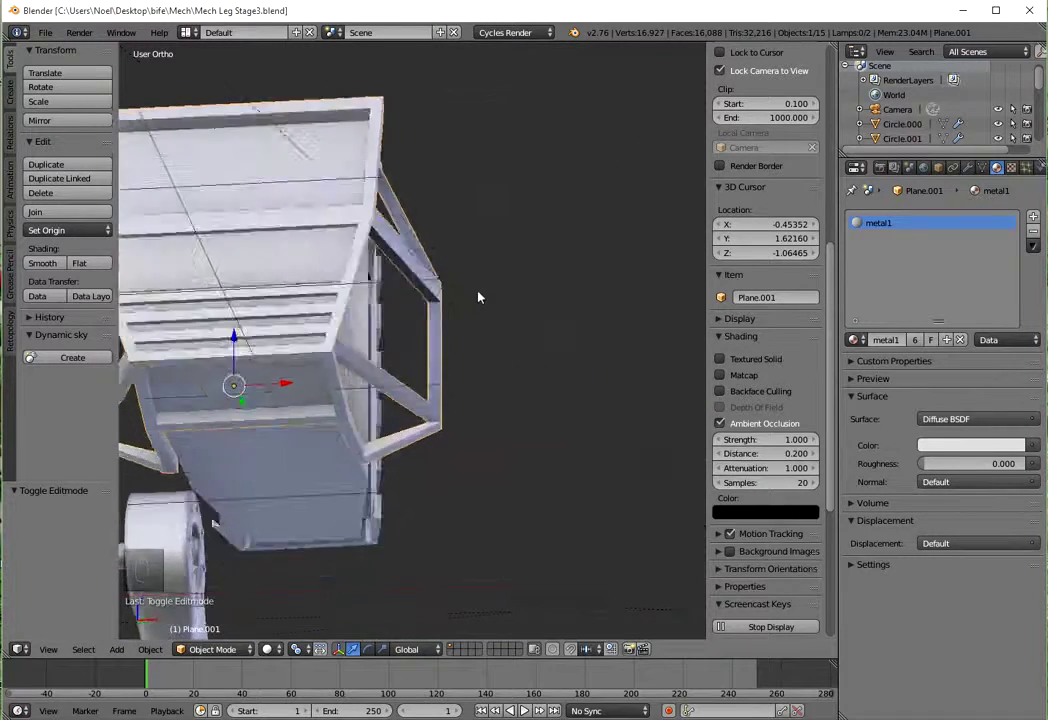
pyautogui.middleClick(543, 315)
pyautogui.press('KP_0')
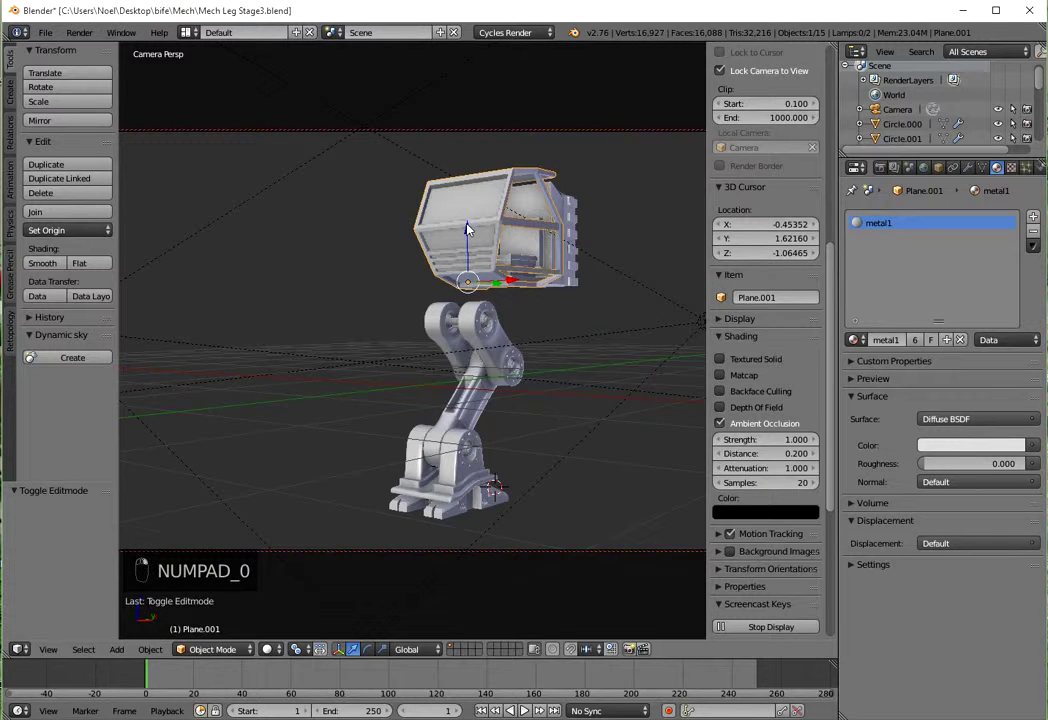
# Step: Box-select the cockpit with its lights in side view and add the lamp from the front
pyautogui.press('KP_3')
pyautogui.press('a')
pyautogui.press('b')
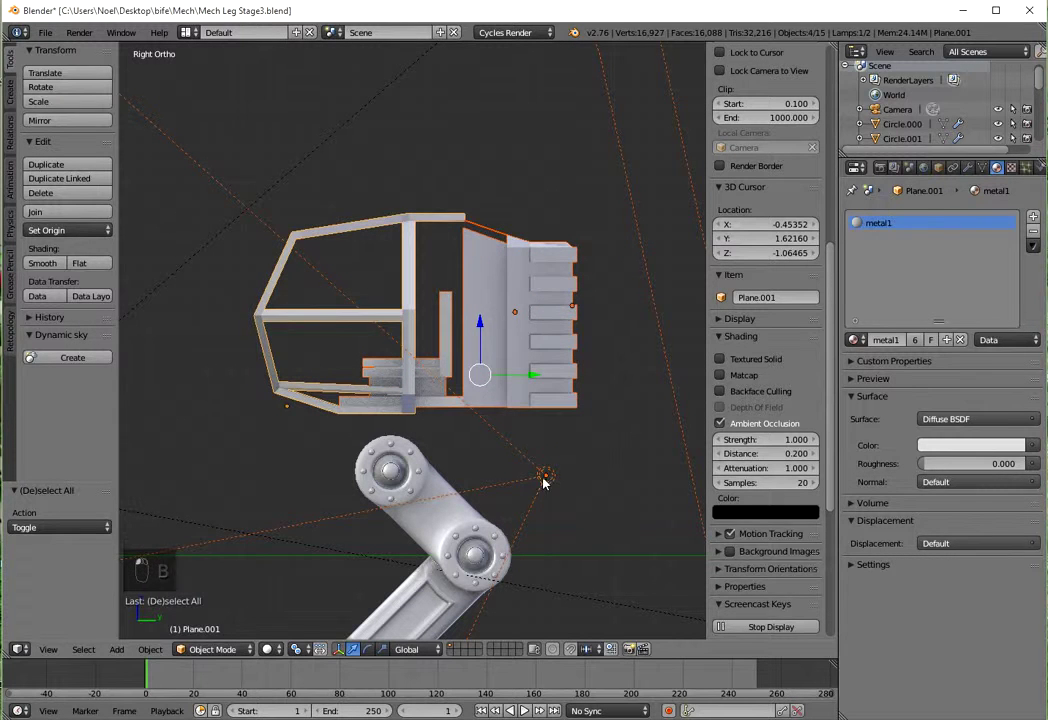
pyautogui.moveTo(556, 477); pyautogui.dragTo(520, 398)
pyautogui.press('KP_1')
pyautogui.rightClick(524, 399)
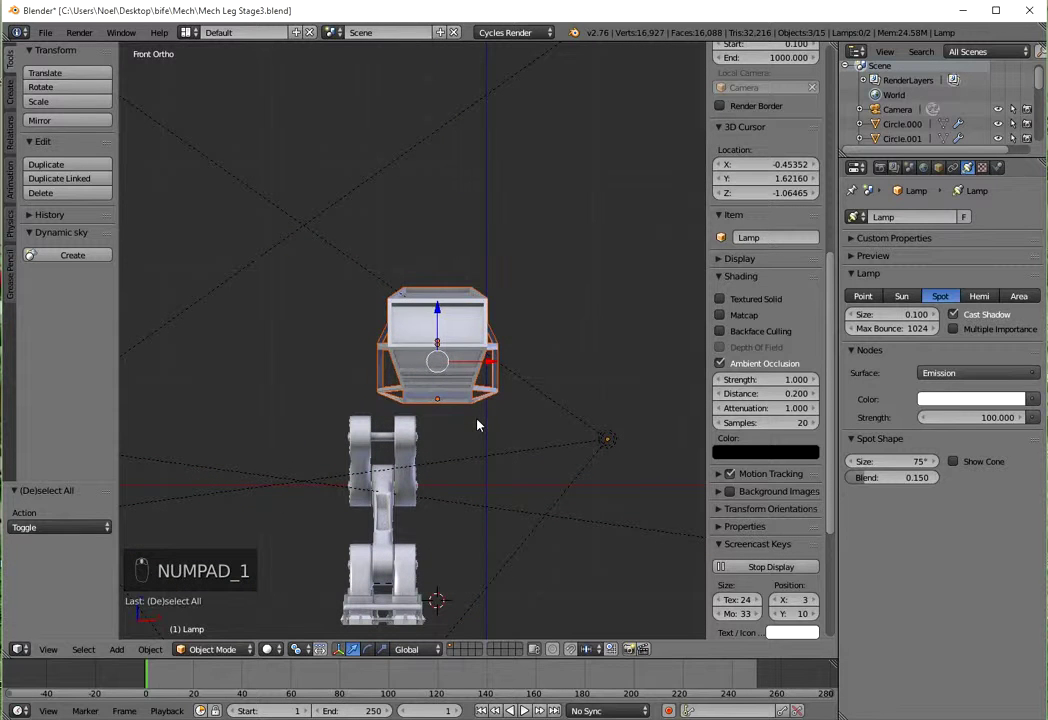
# Step: Slide the cockpit assembly along X over the leg and check it through the camera
pyautogui.press('g')
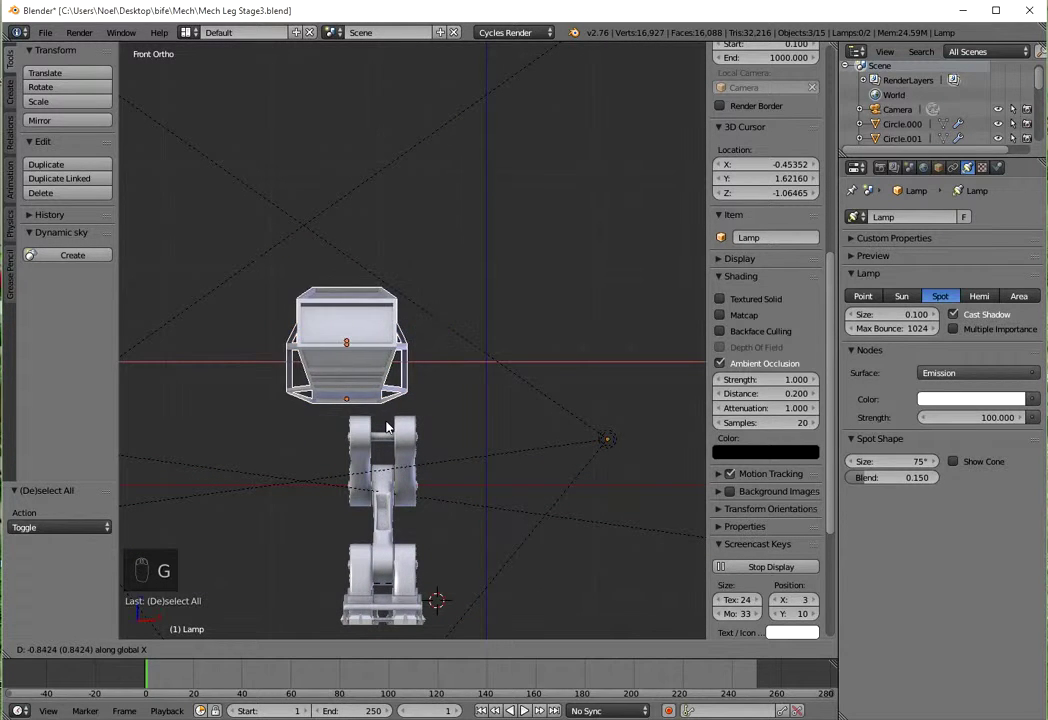
pyautogui.press('KP_0')
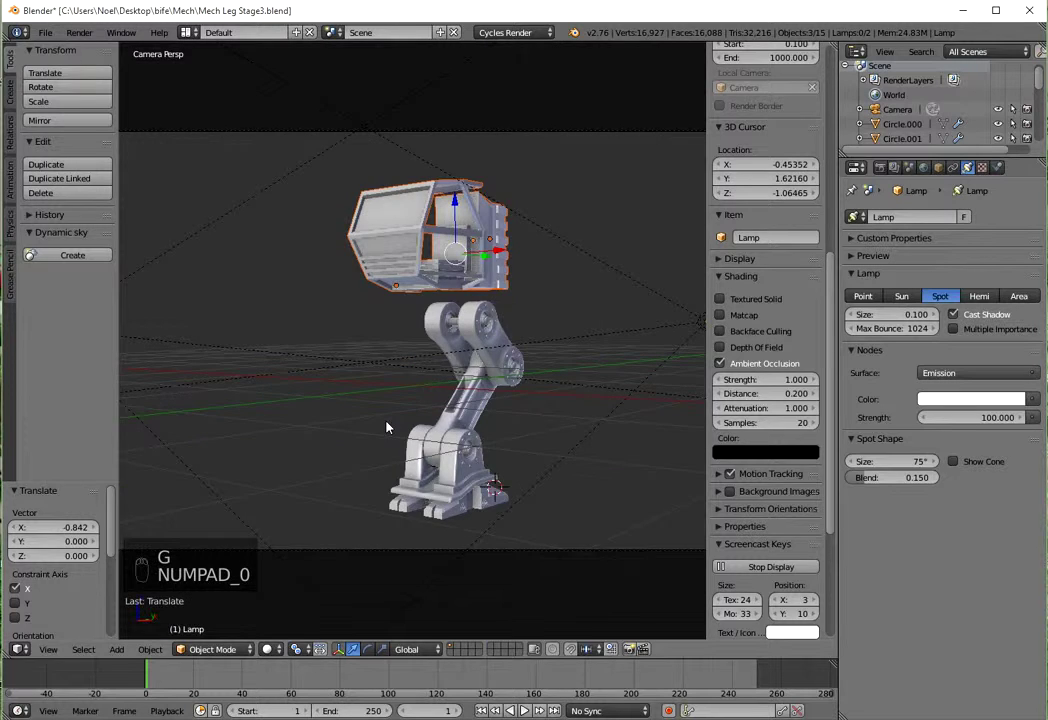